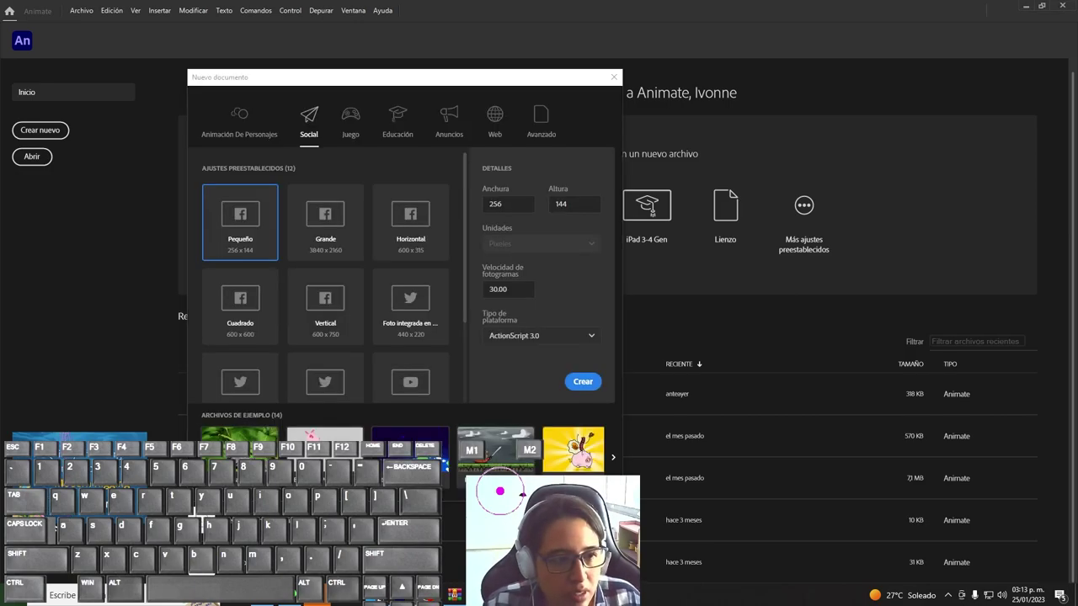
Step: Choose a size preset in the New Document dialog for the blank document
click(309, 128)
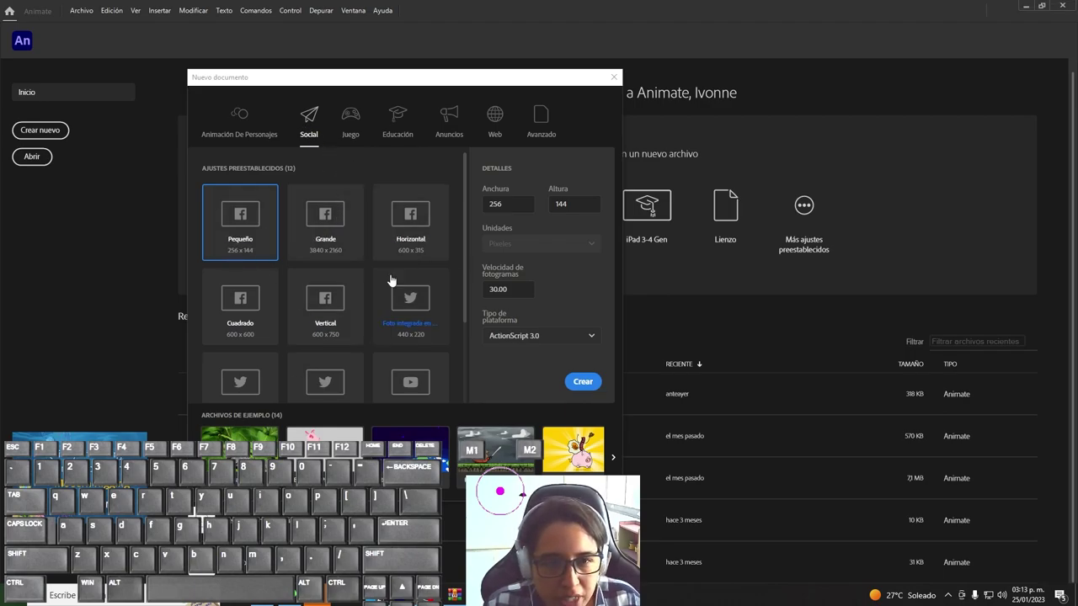
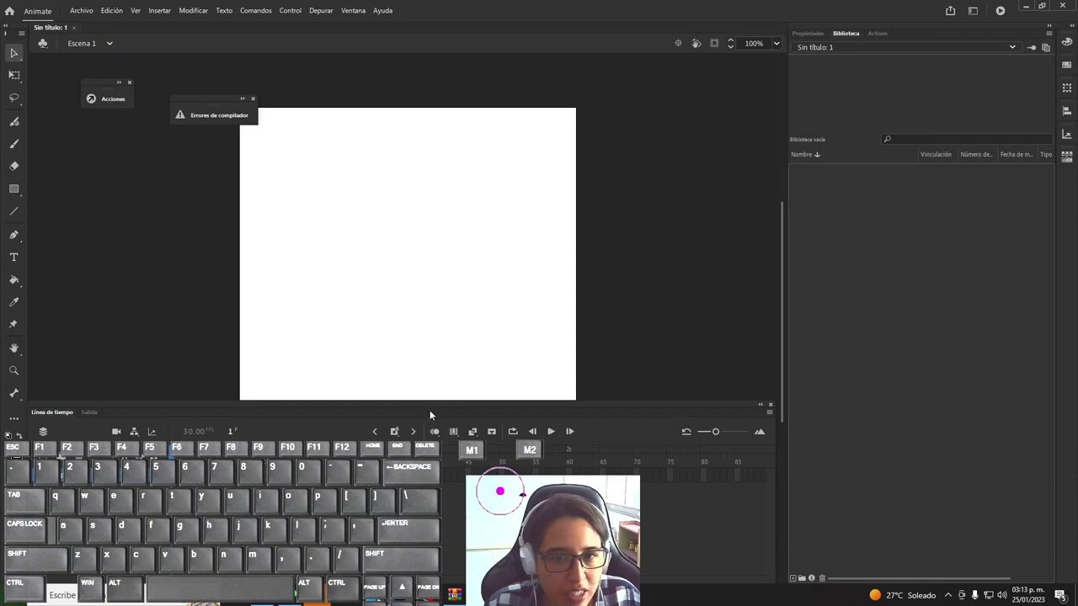
Step: Dock the timeline beneath the stage and drag it taller
click(441, 407)
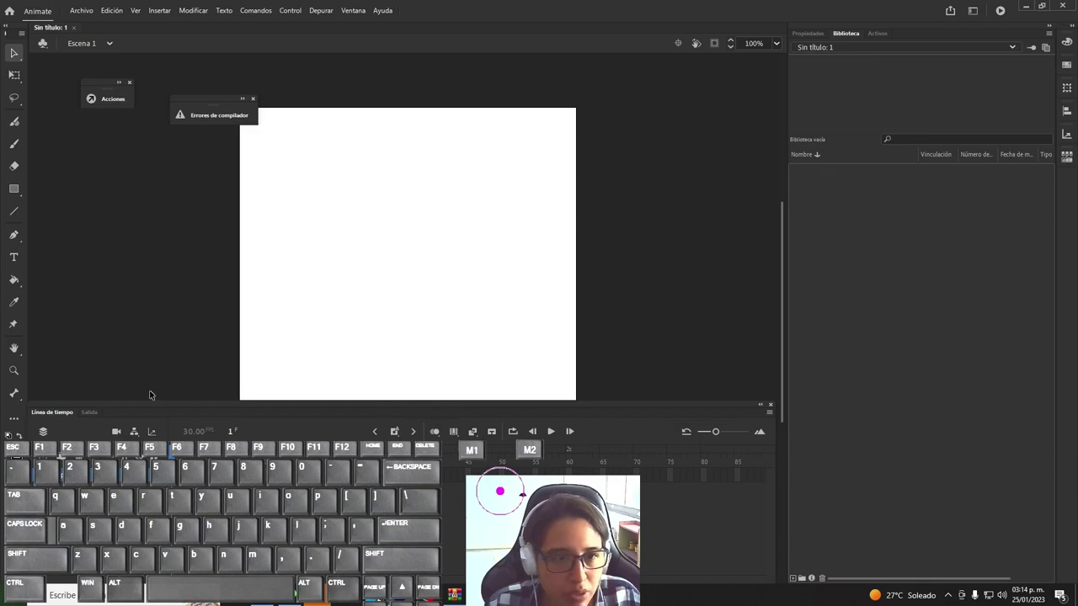
click(141, 419)
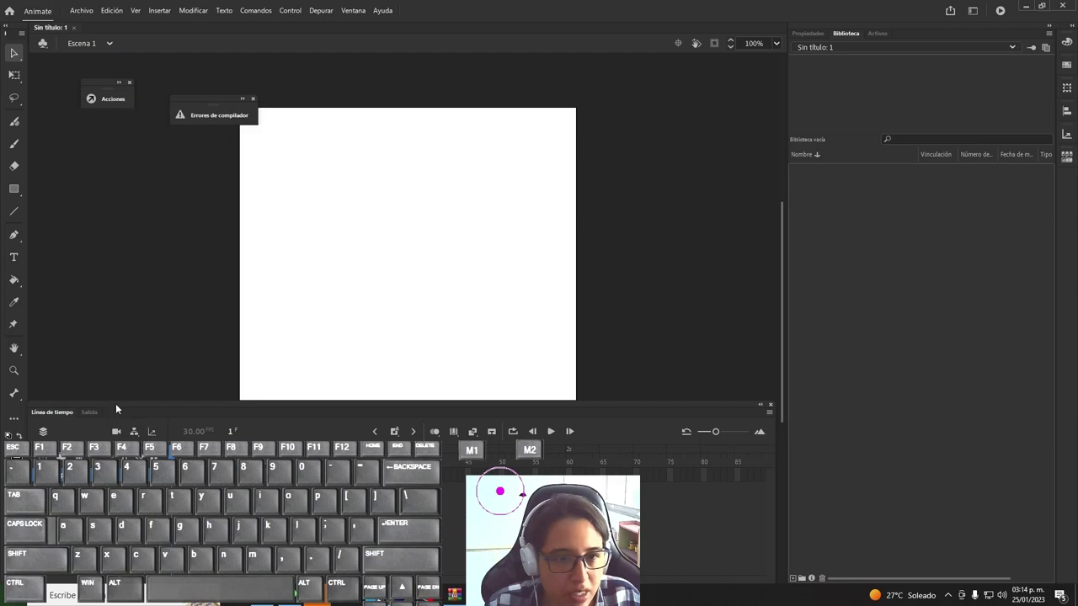
drag(639, 411, 645, 336)
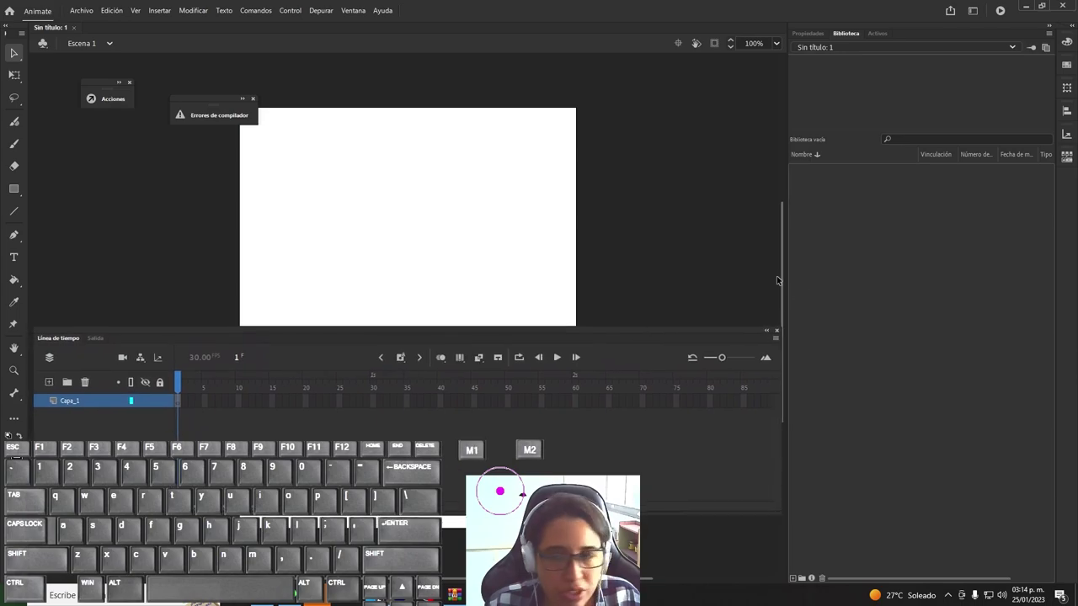
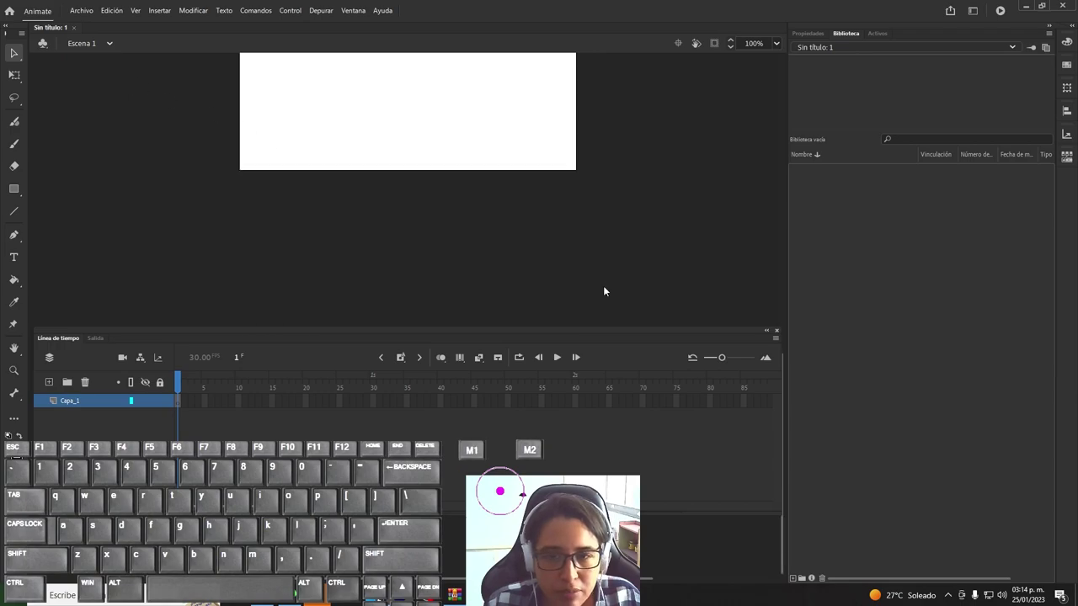
Step: Close stray floating panels and tidy the timeline's layer area
click(64, 401)
click(51, 382)
click(52, 383)
double_click(71, 432)
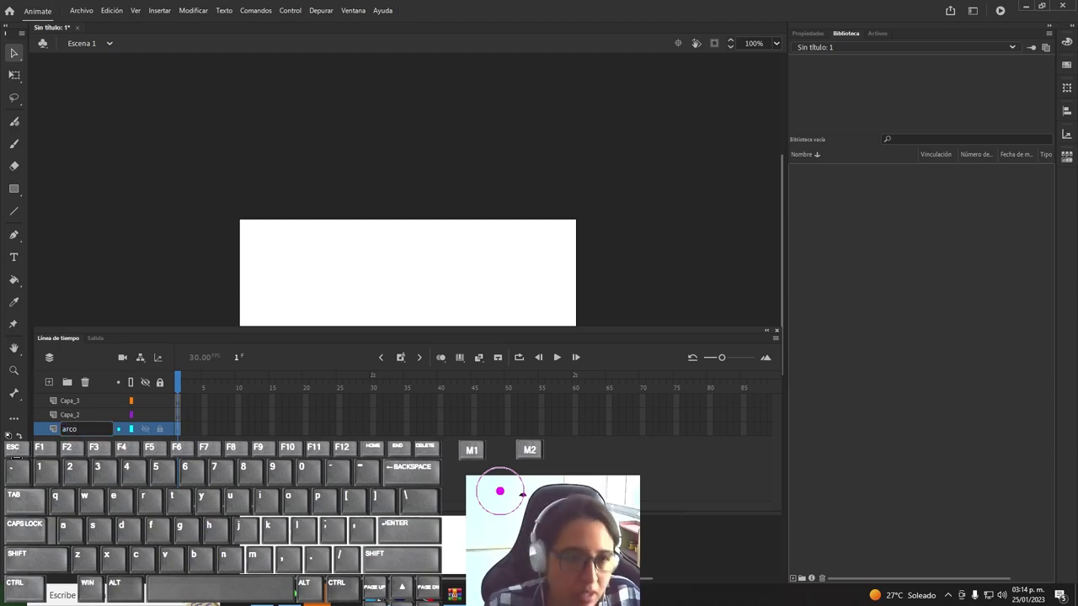
click(75, 419)
double_click(76, 419)
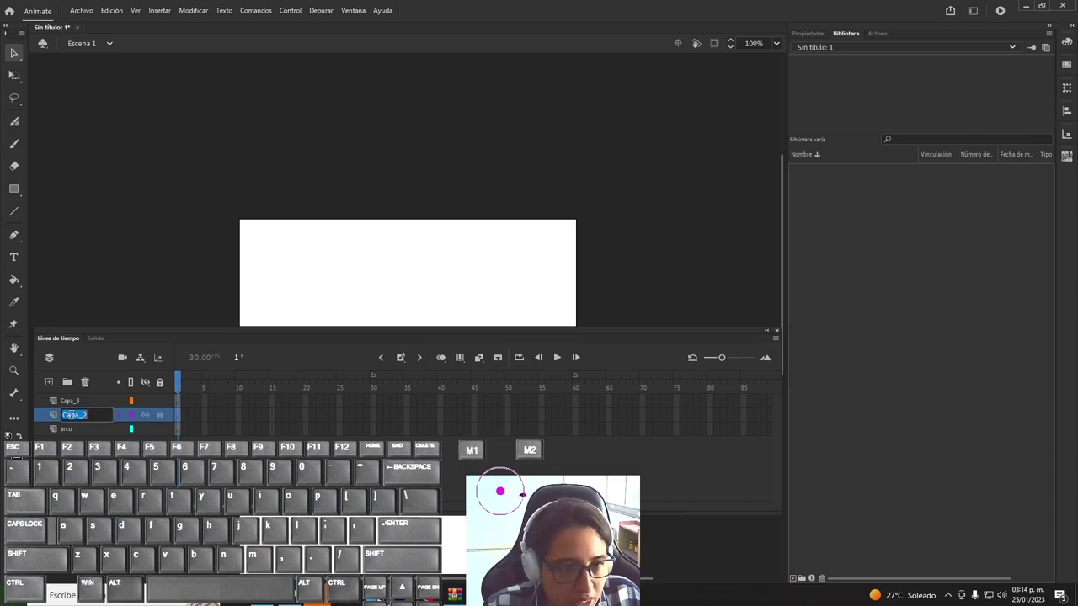
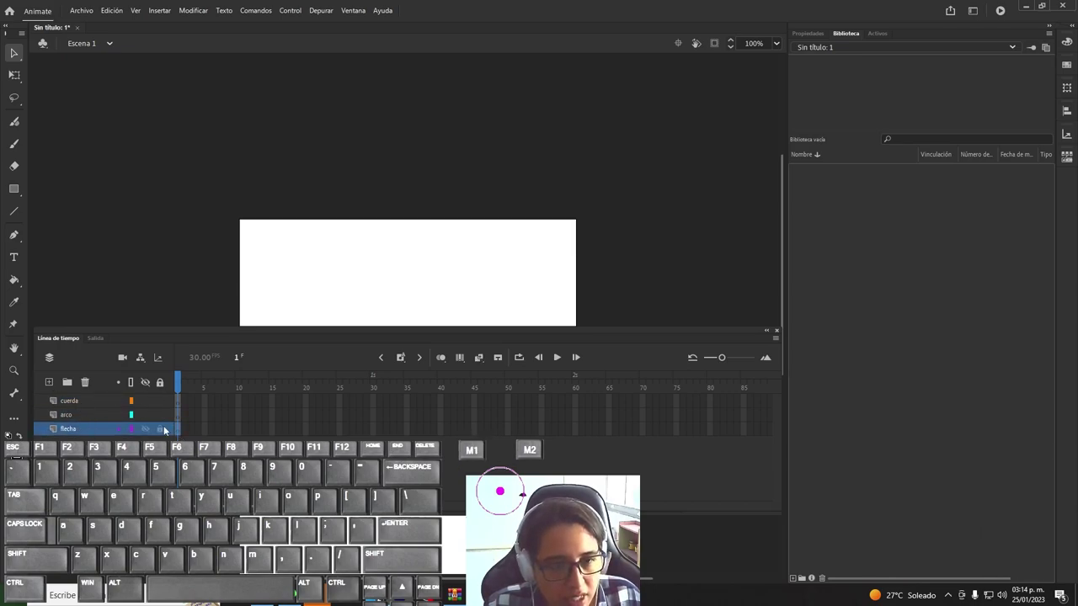
Step: Switch to the Line tool and begin setting its stroke size to 40
click(184, 418)
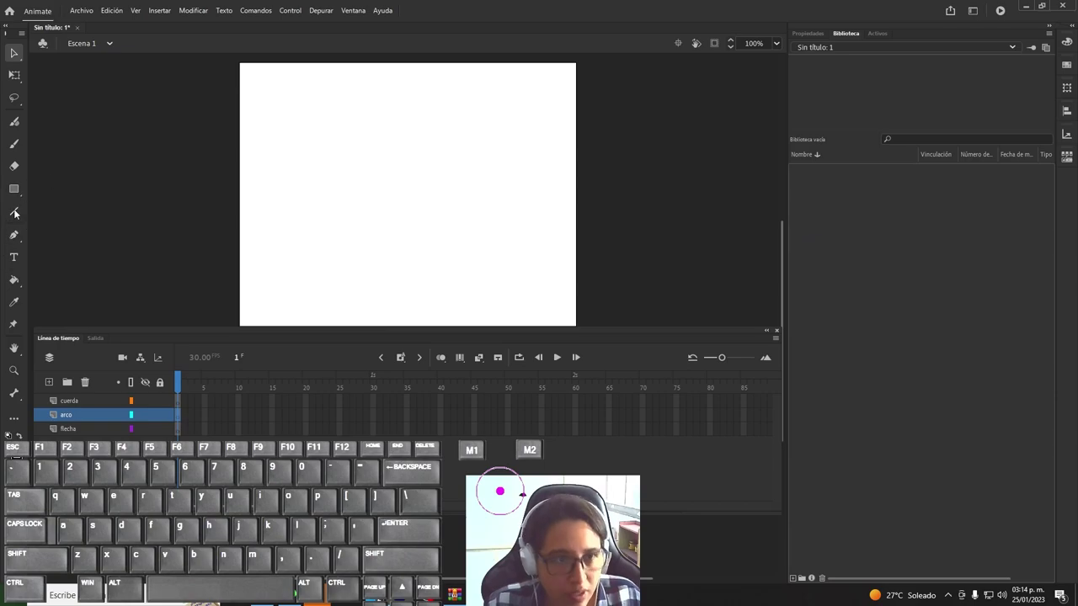
click(20, 214)
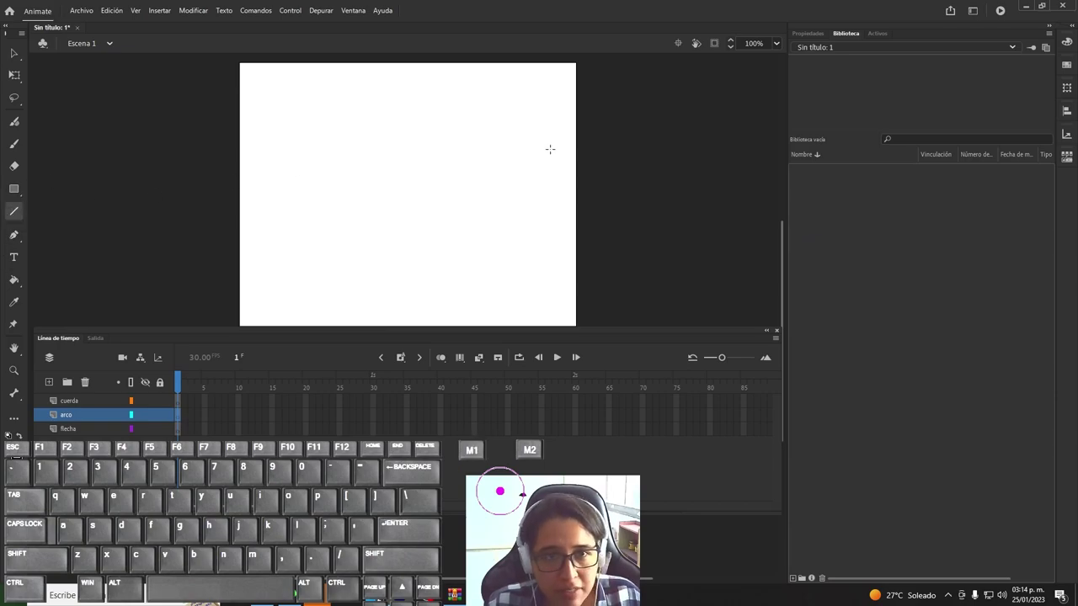
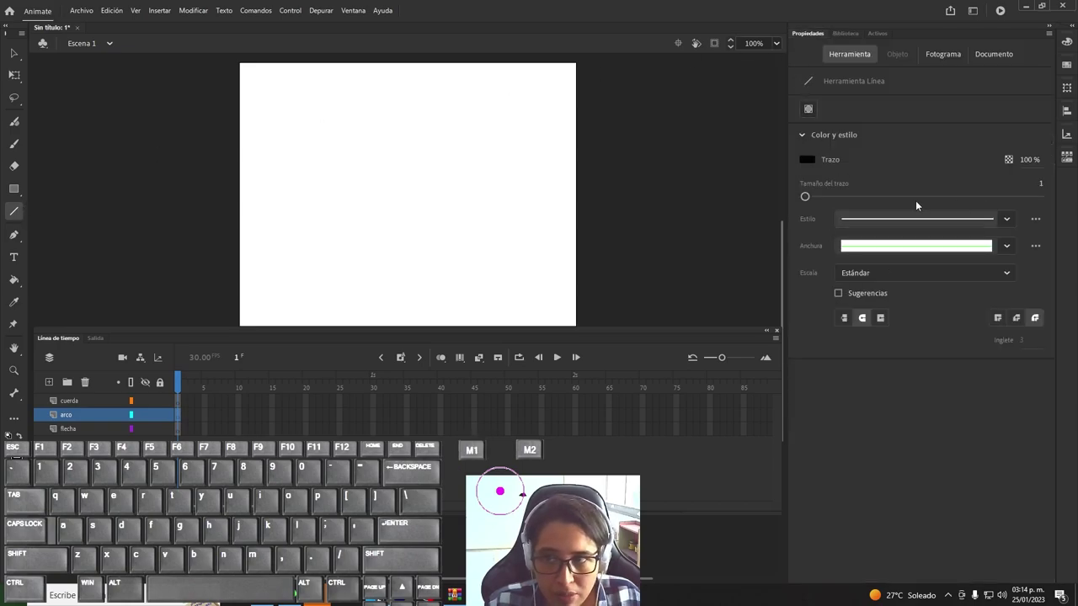
click(1046, 190)
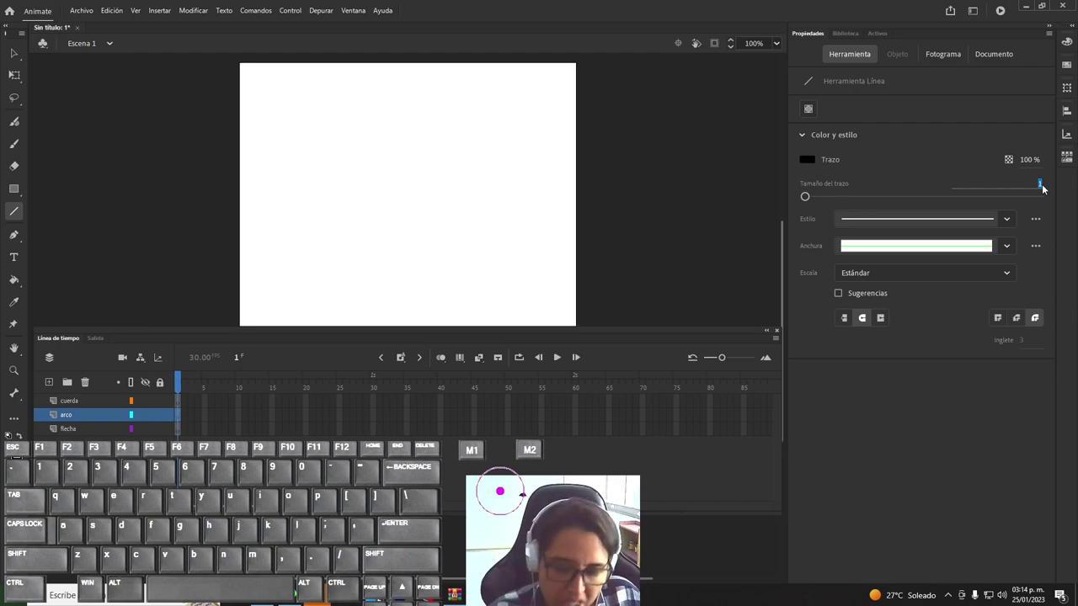
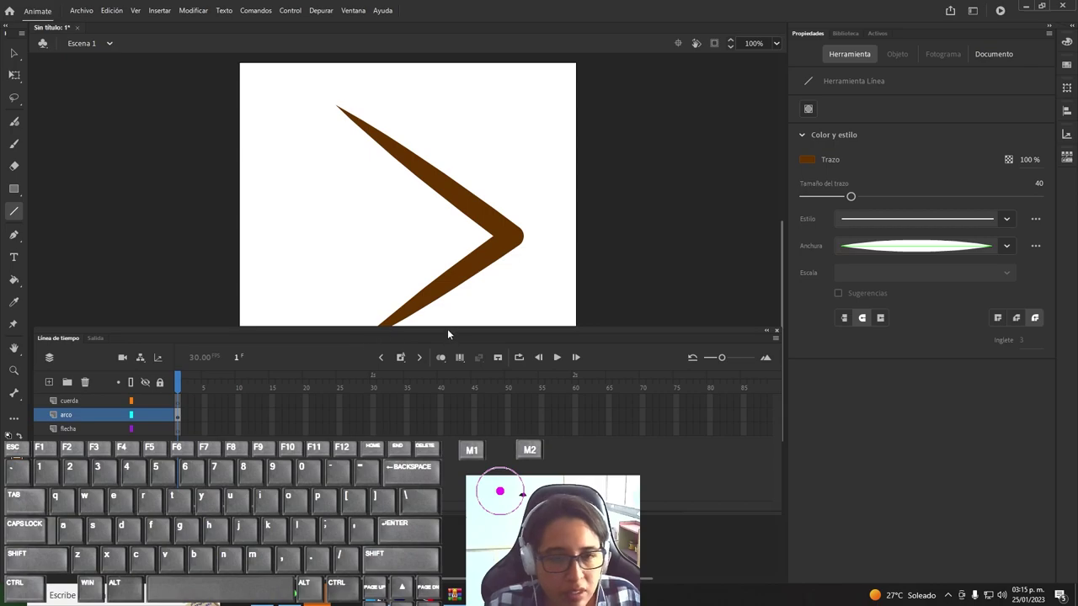
Step: Pull the angled brown line's corner into a smooth curved bow limb with the Subselection tool
click(451, 335)
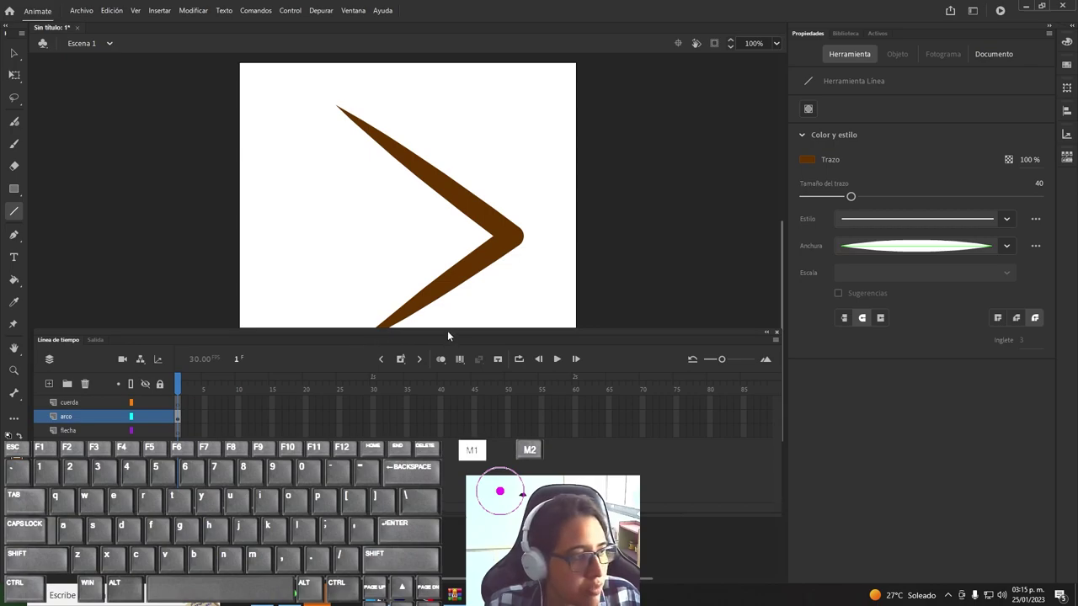
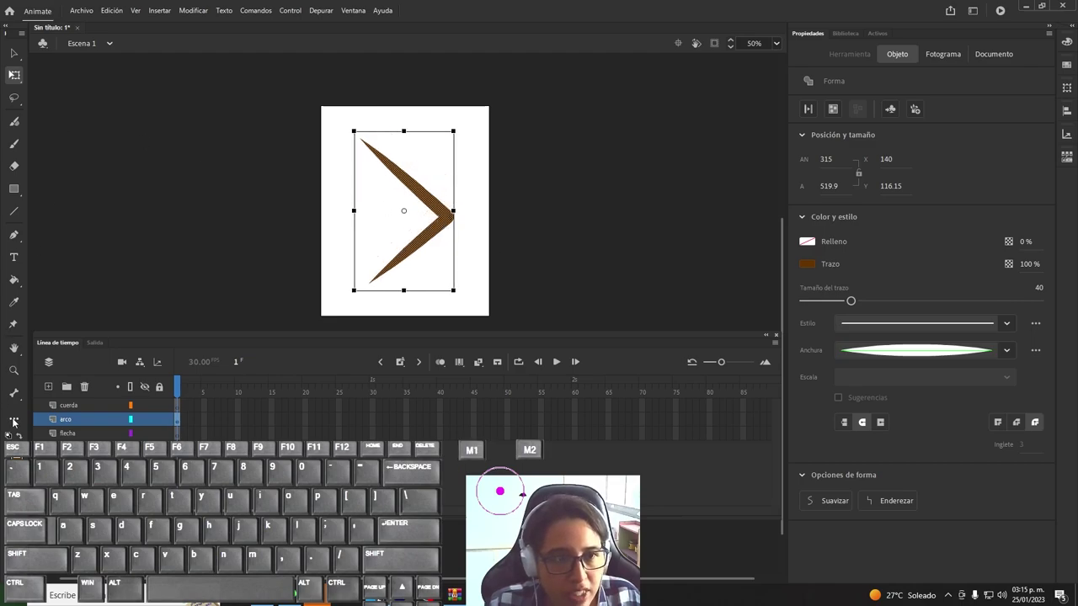
click(17, 423)
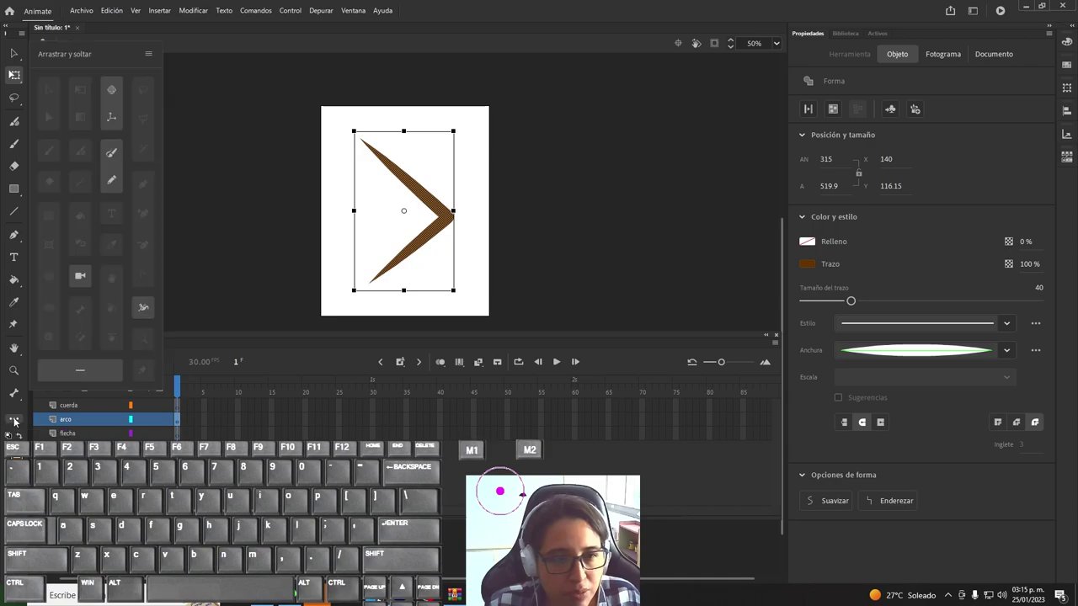
click(18, 423)
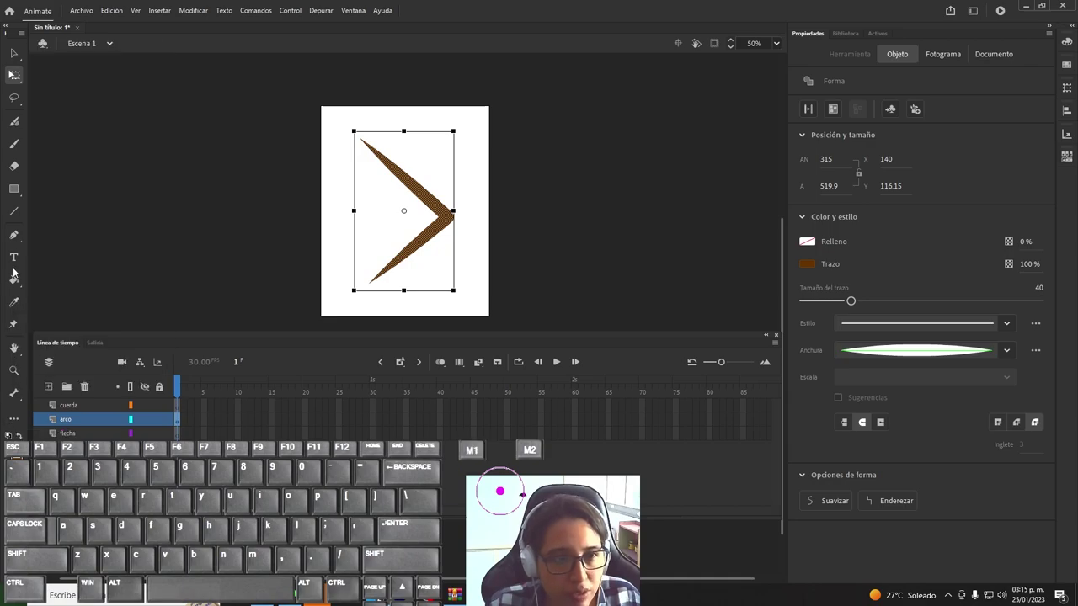
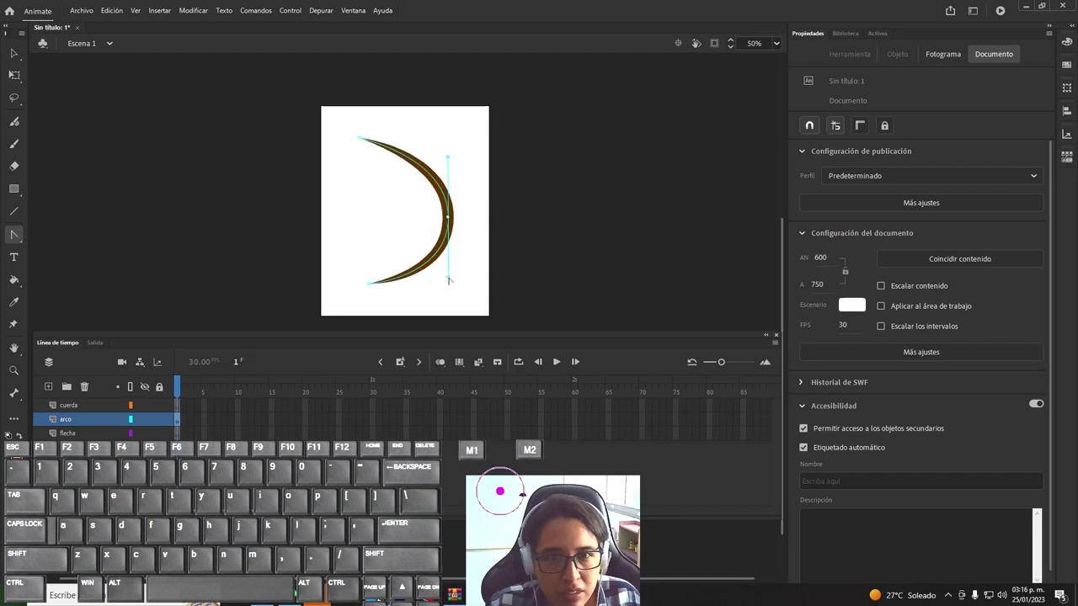
click(10, 63)
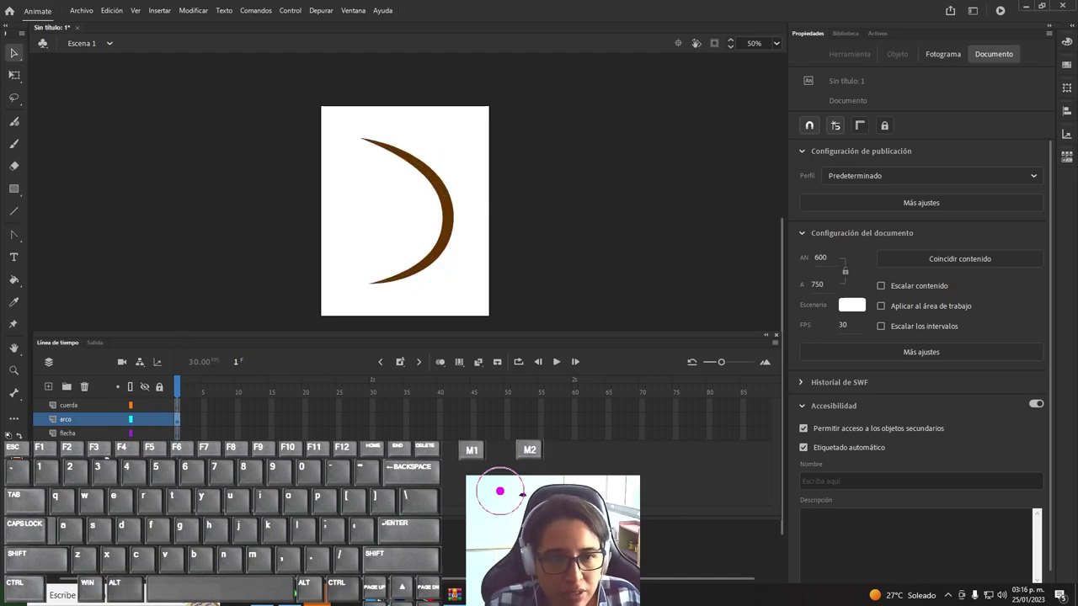
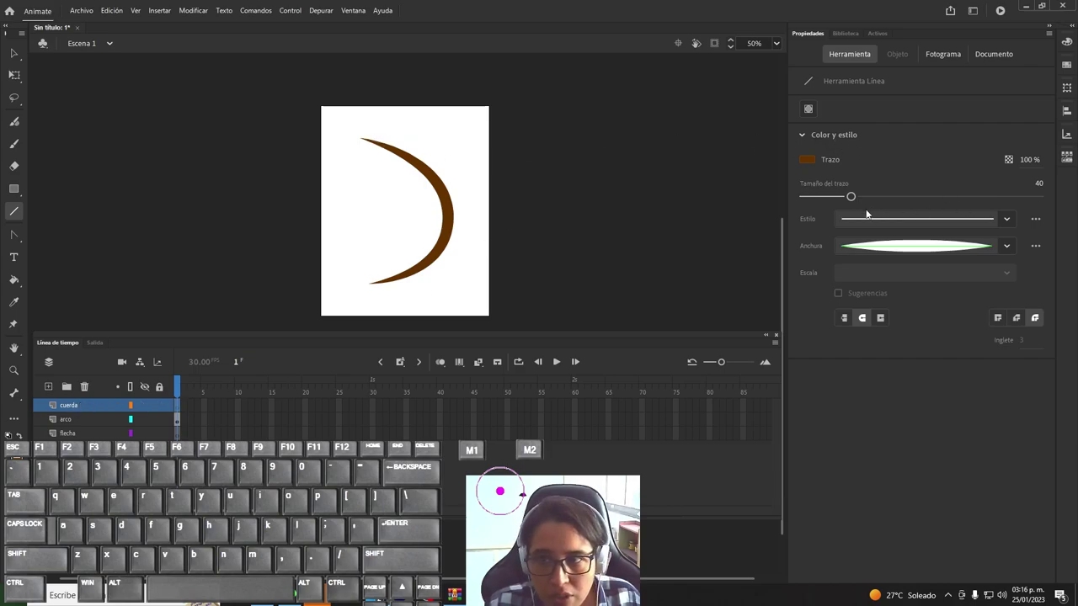
Step: Lower the Line tool's brown stroke size from 40 to 4 for the bowstring
drag(853, 199, 811, 202)
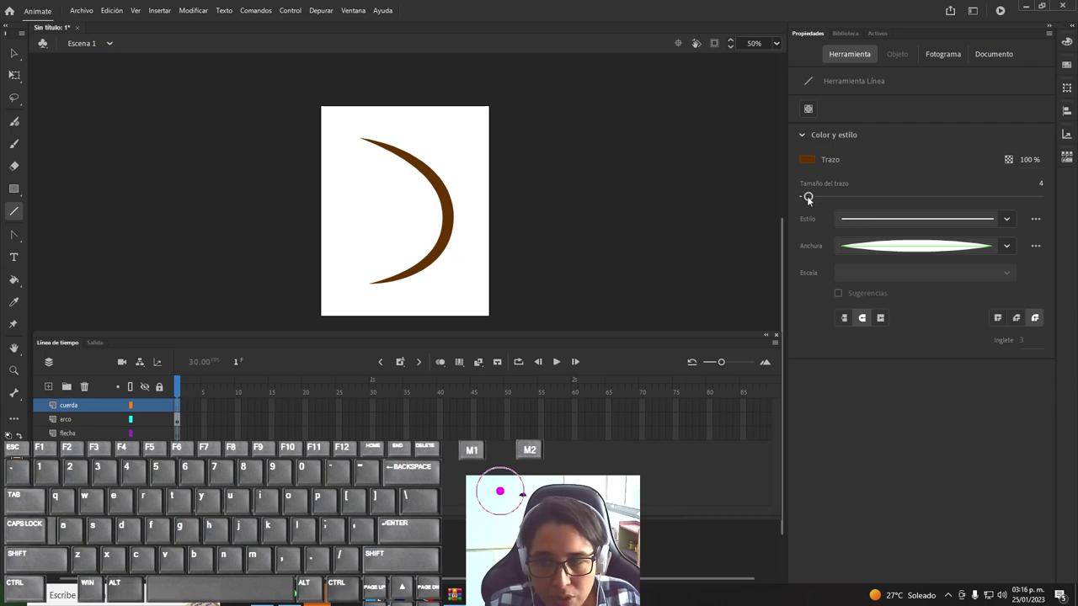
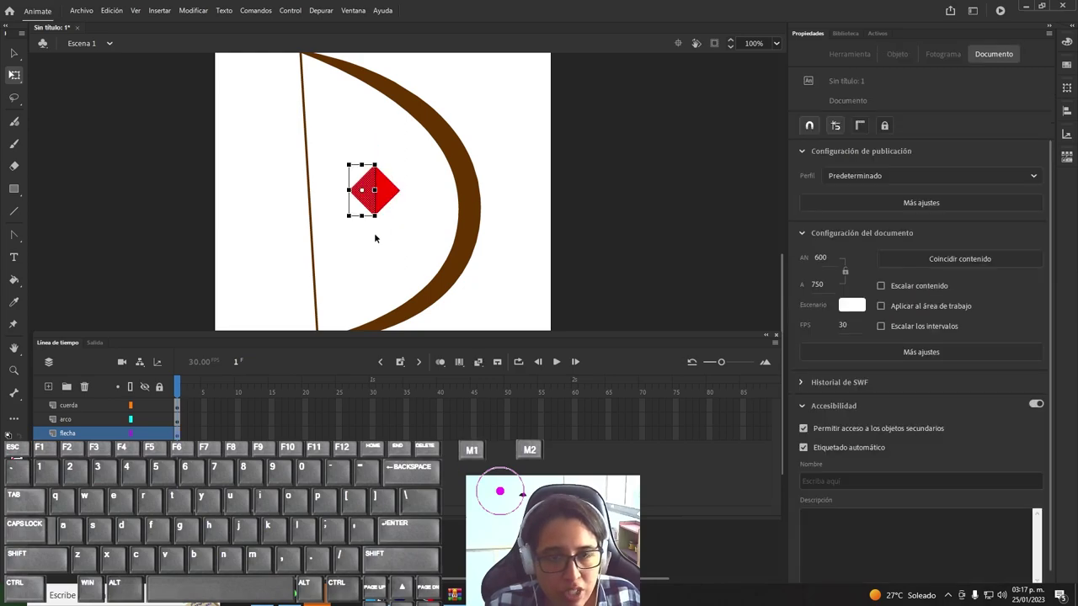
Step: Delete the diamond's left half, then set a thicker line stroke in pure red #FF0000 for the arrow shaft
key(Delete)
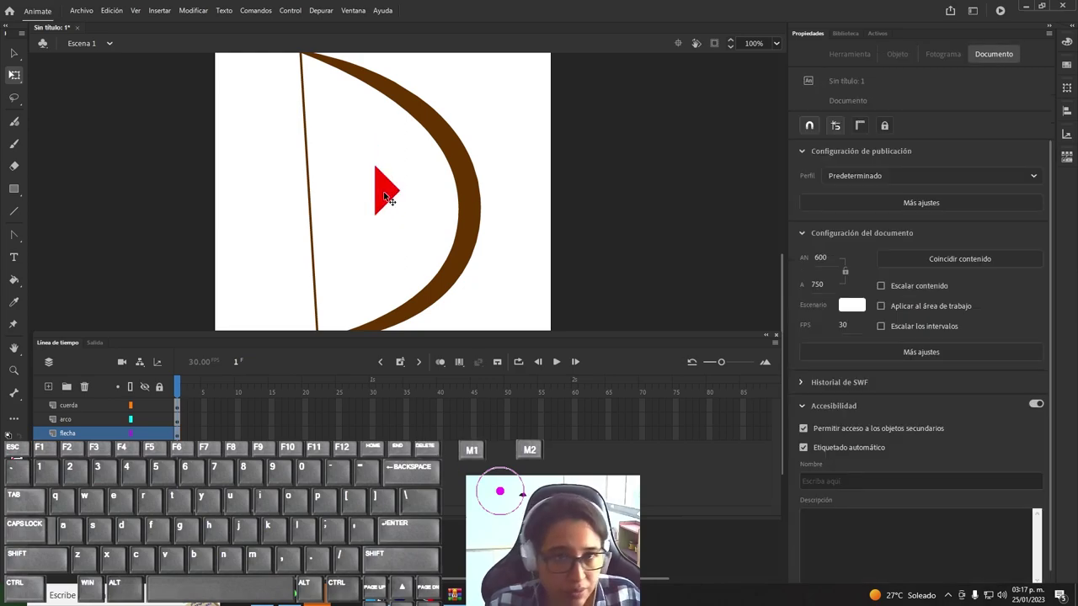
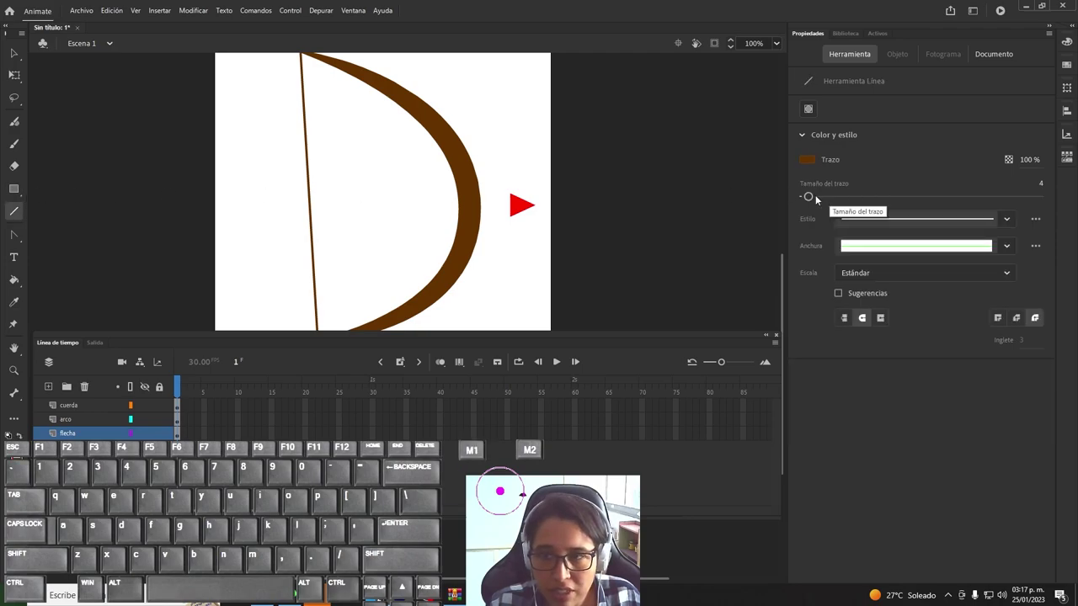
click(814, 197)
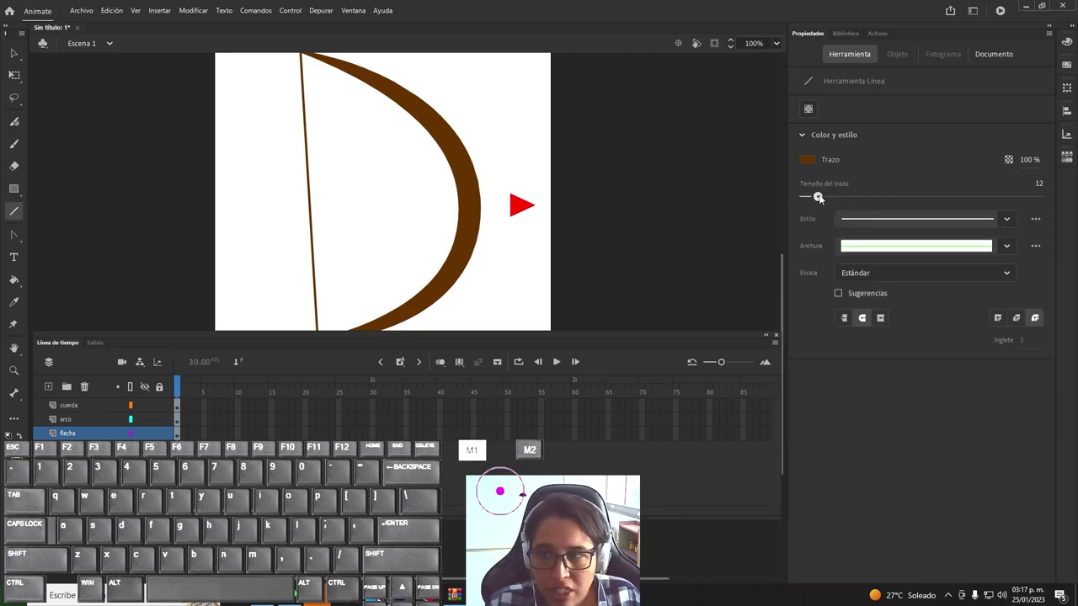
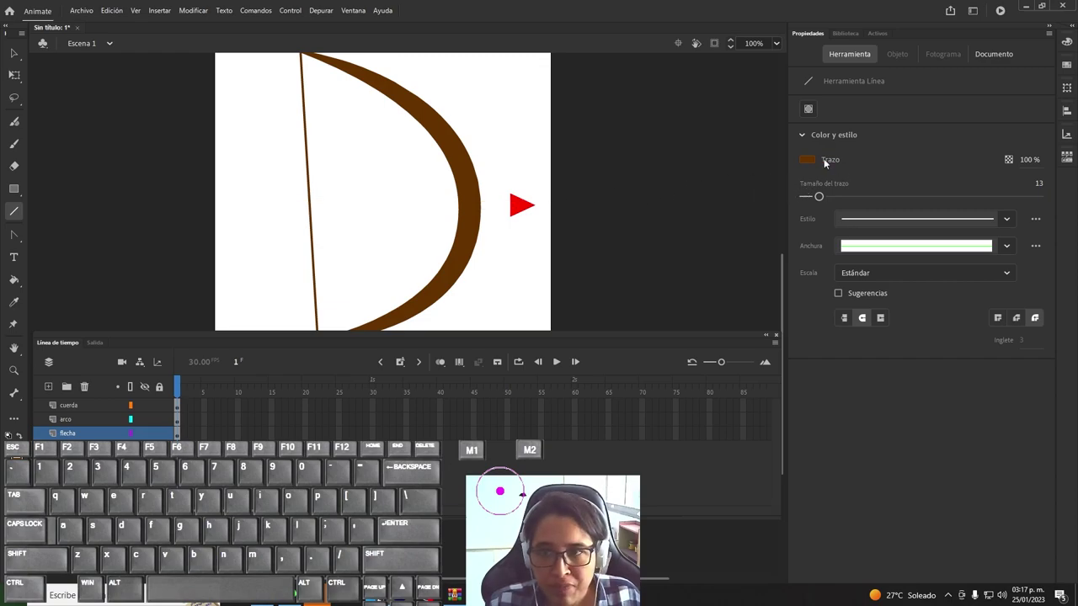
click(807, 164)
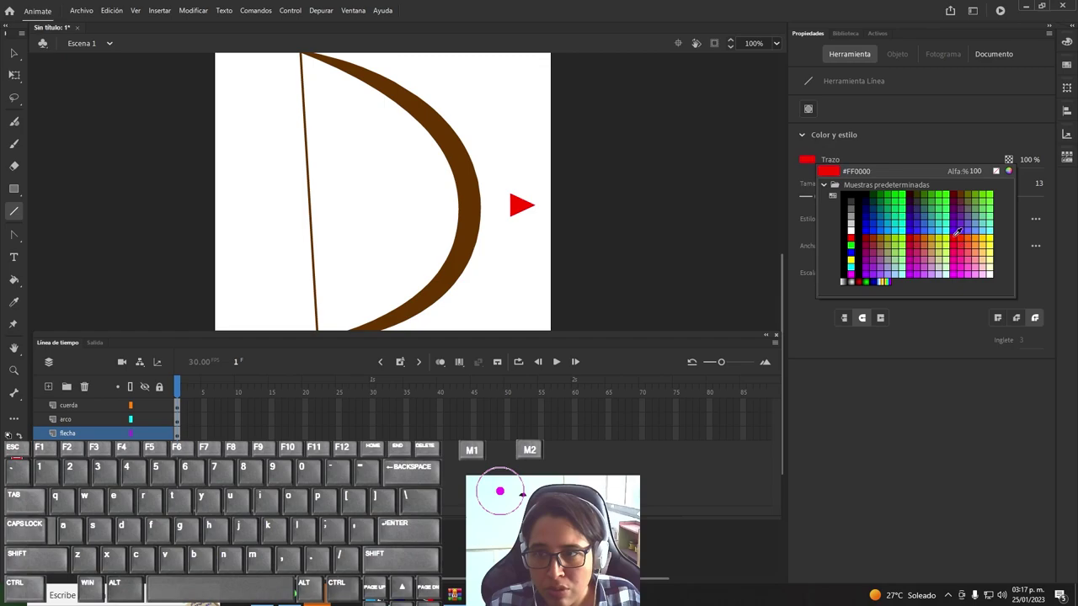
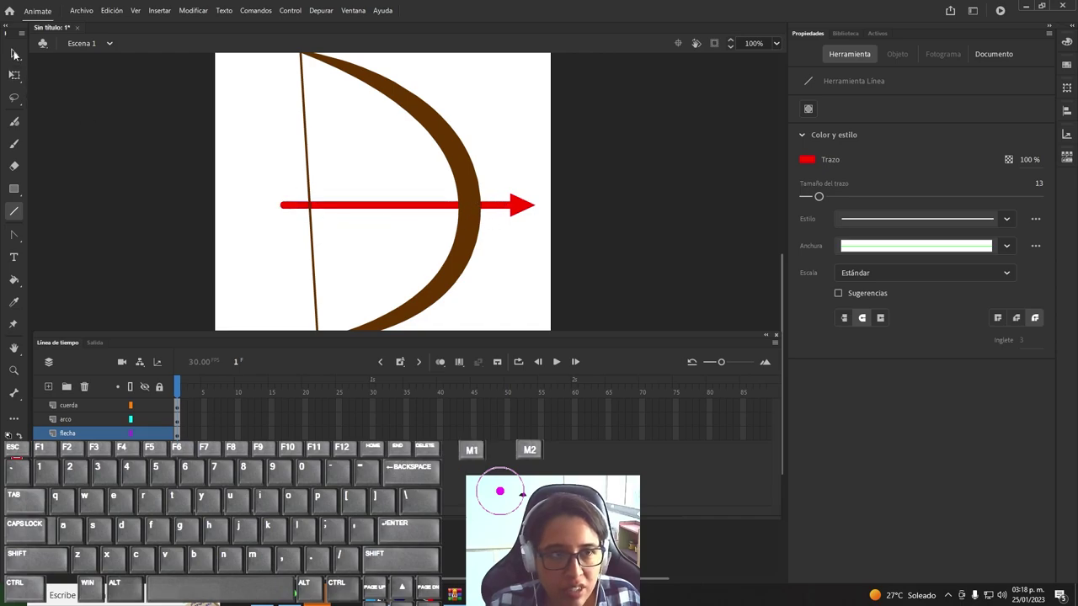
Step: Select the arrow shaft and thin its stroke from 13 to 9
click(18, 54)
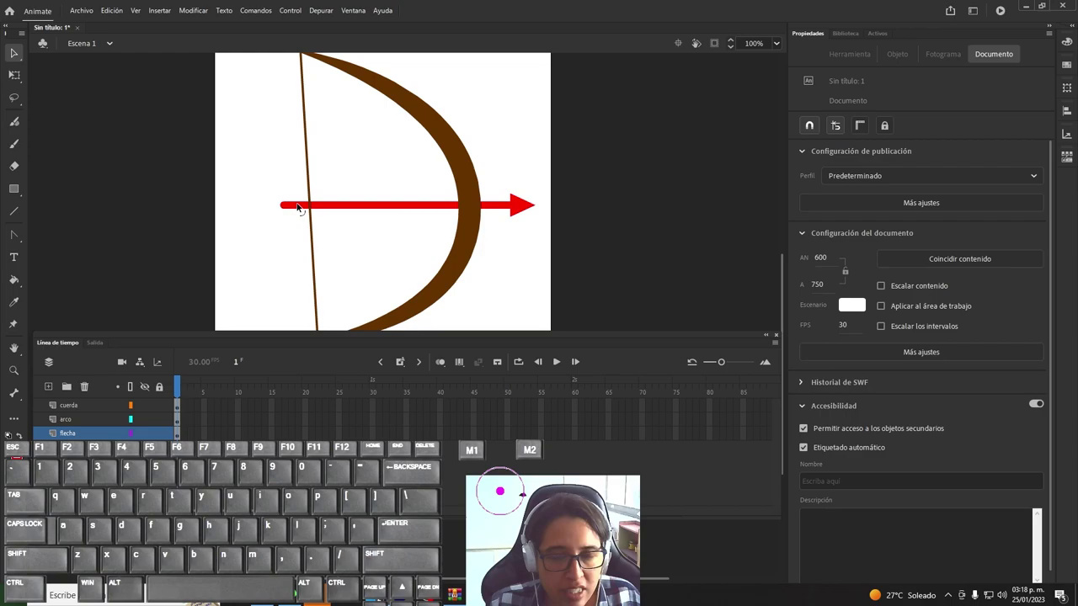
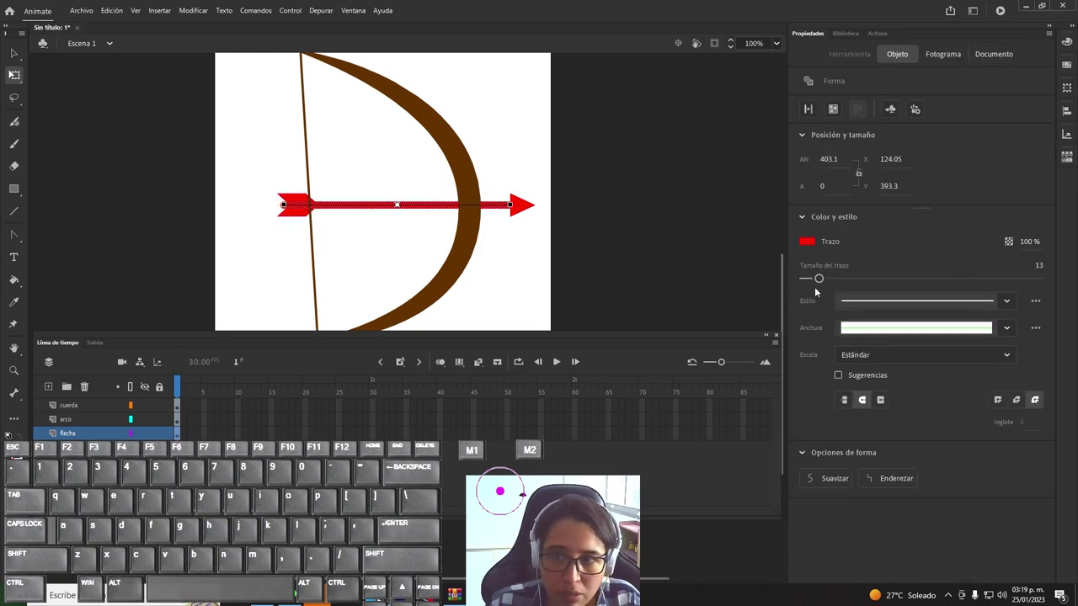
drag(824, 283, 820, 280)
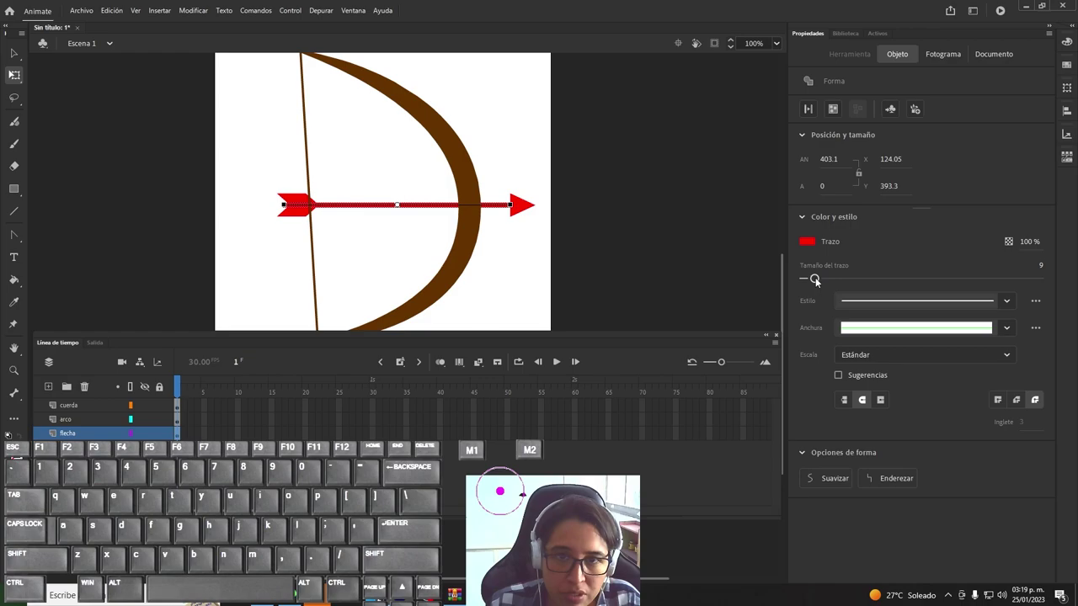
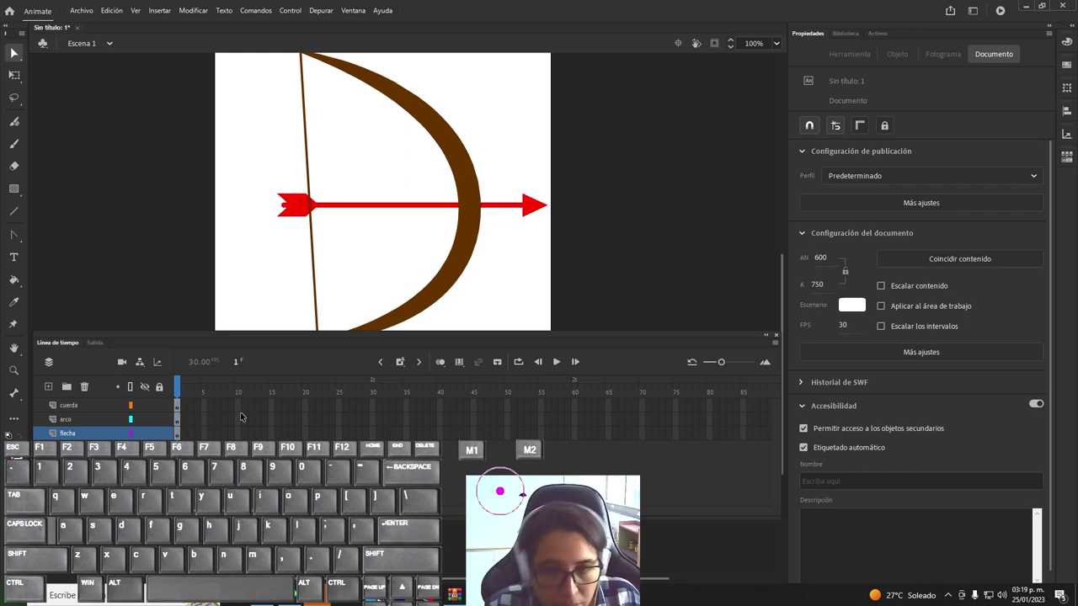
drag(307, 405, 310, 435)
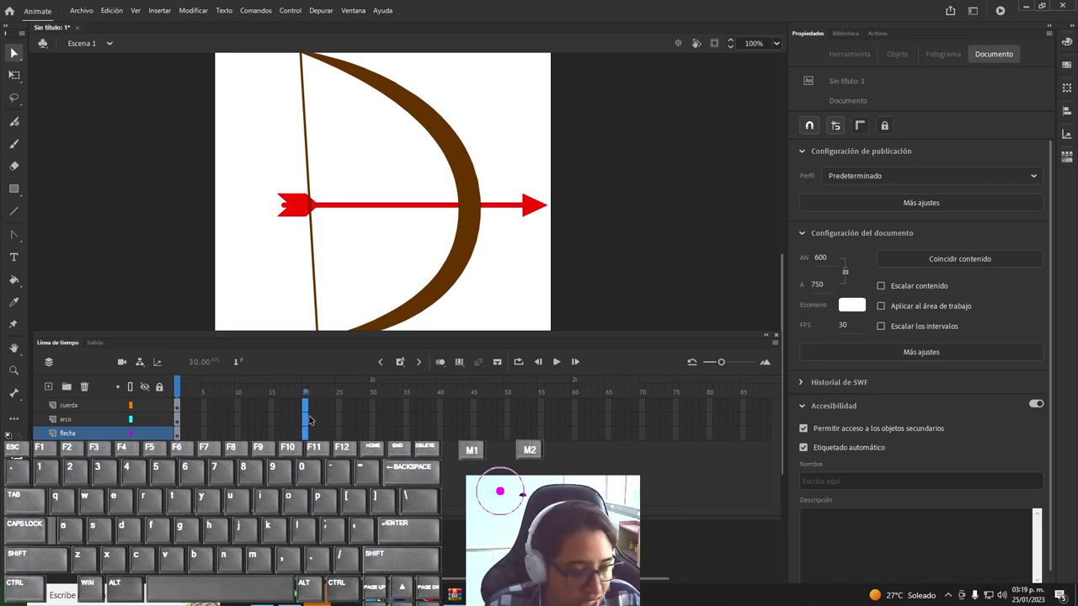
Step: Extend frames to 20 with F5 and create a shape tween across the span
key(F5)
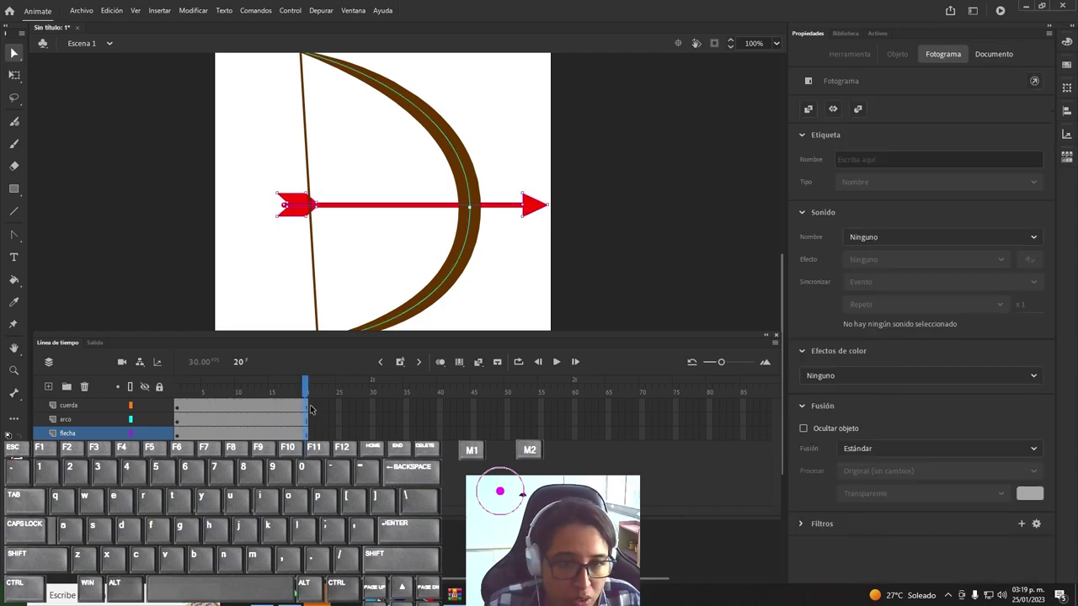
right_click(308, 406)
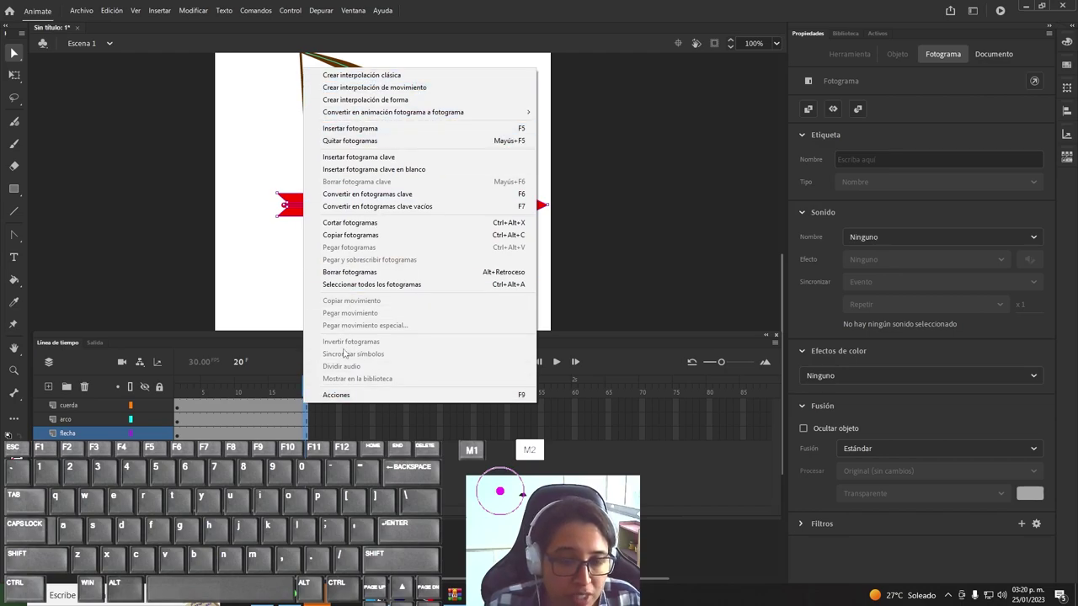
click(283, 201)
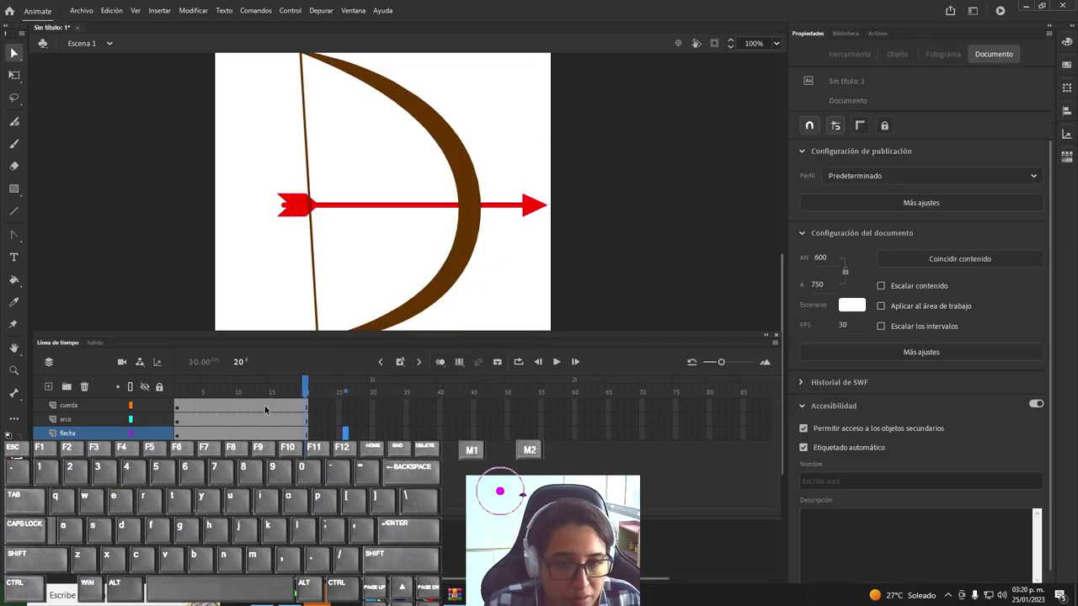
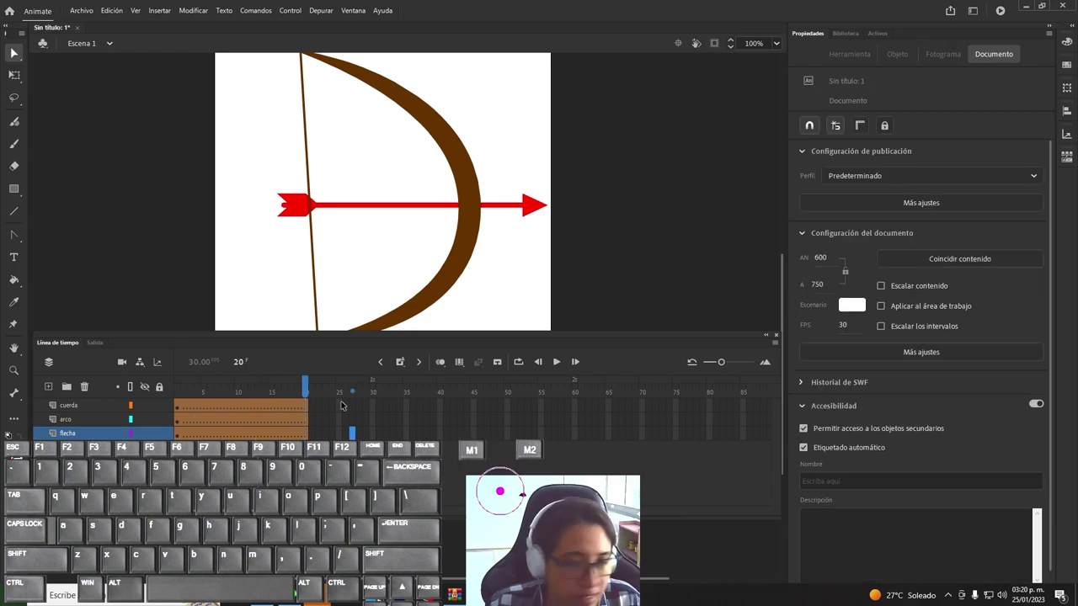
Step: Insert a keyframe at frame 20 with F6 and select the red arrow ready to move it left
click(305, 409)
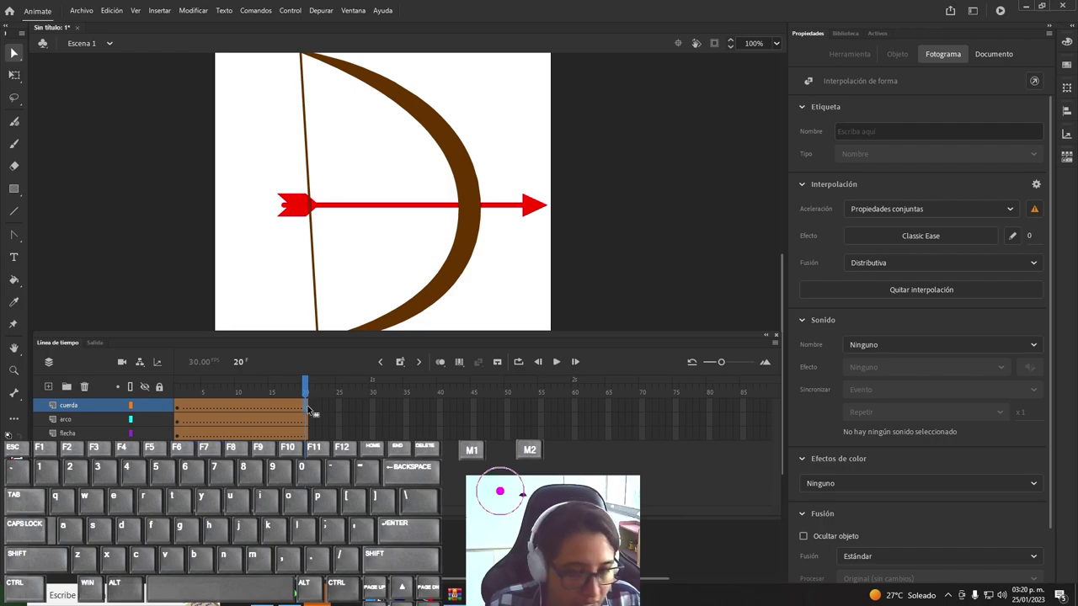
key(F6)
click(307, 423)
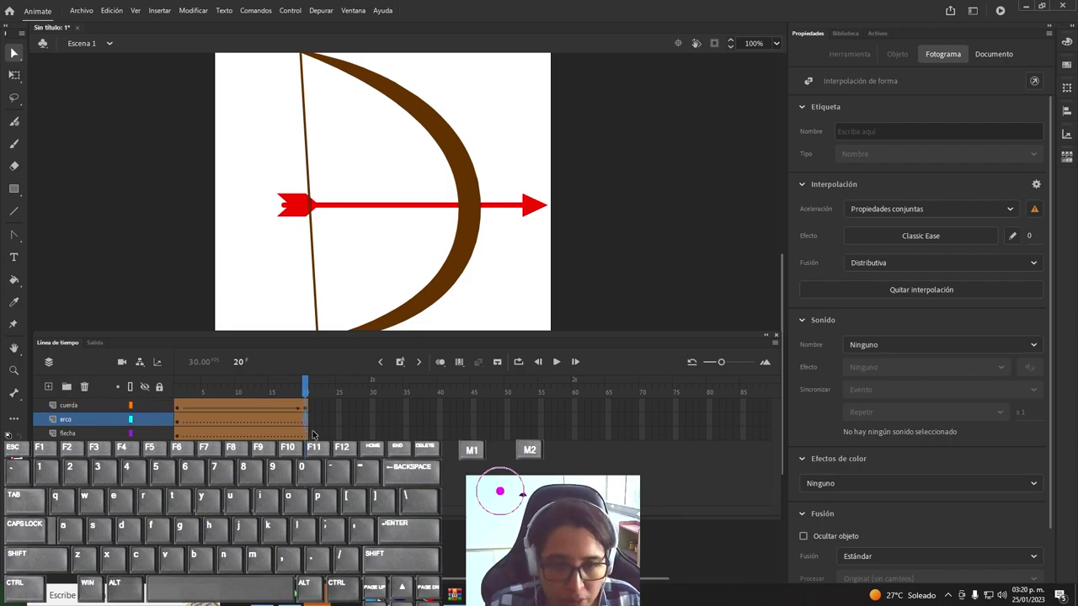
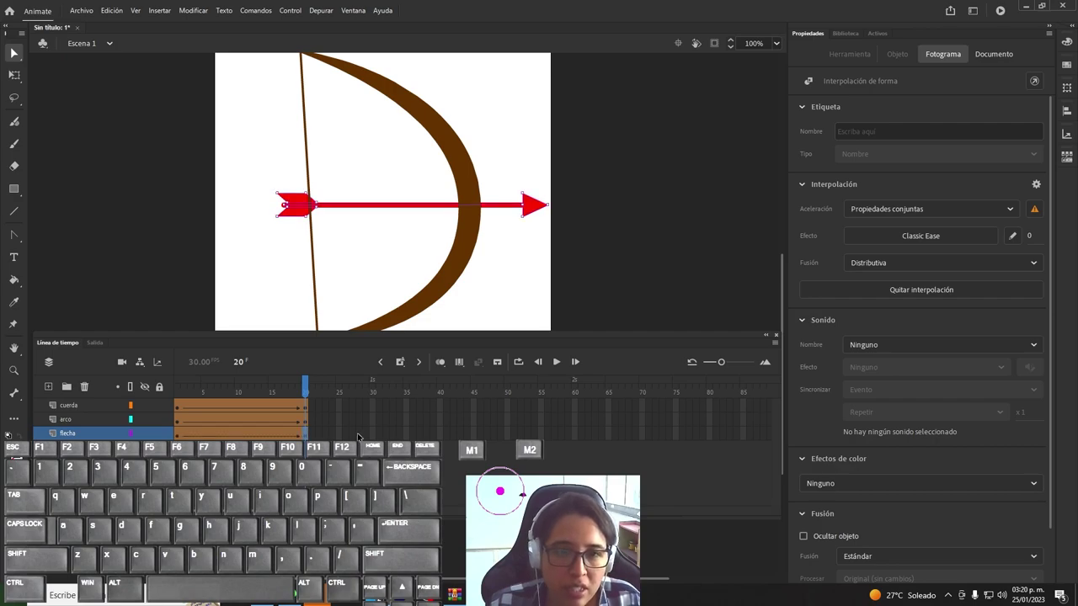
click(284, 200)
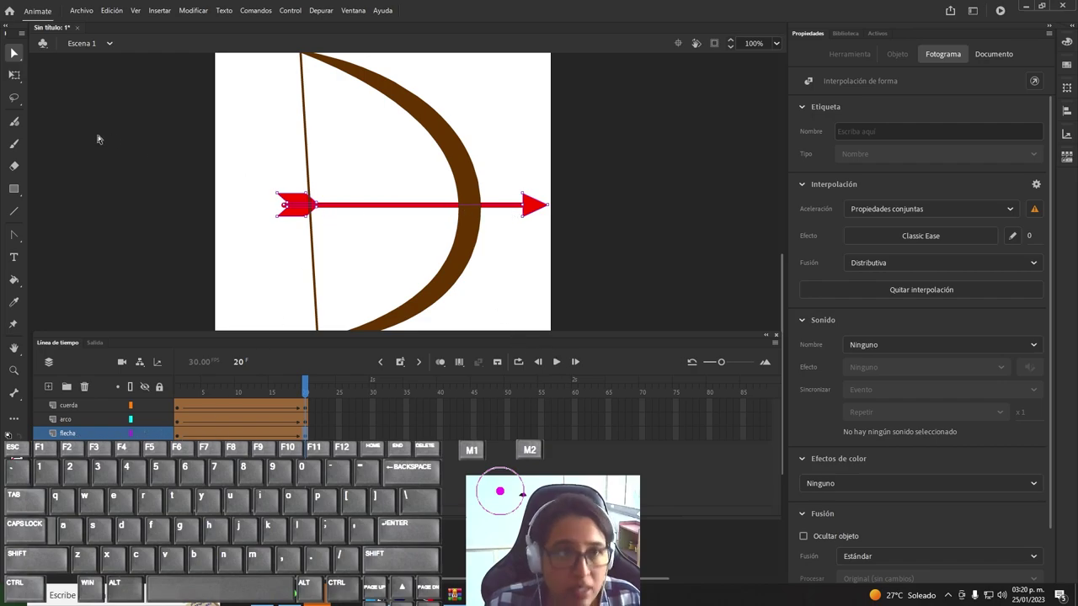
click(283, 201)
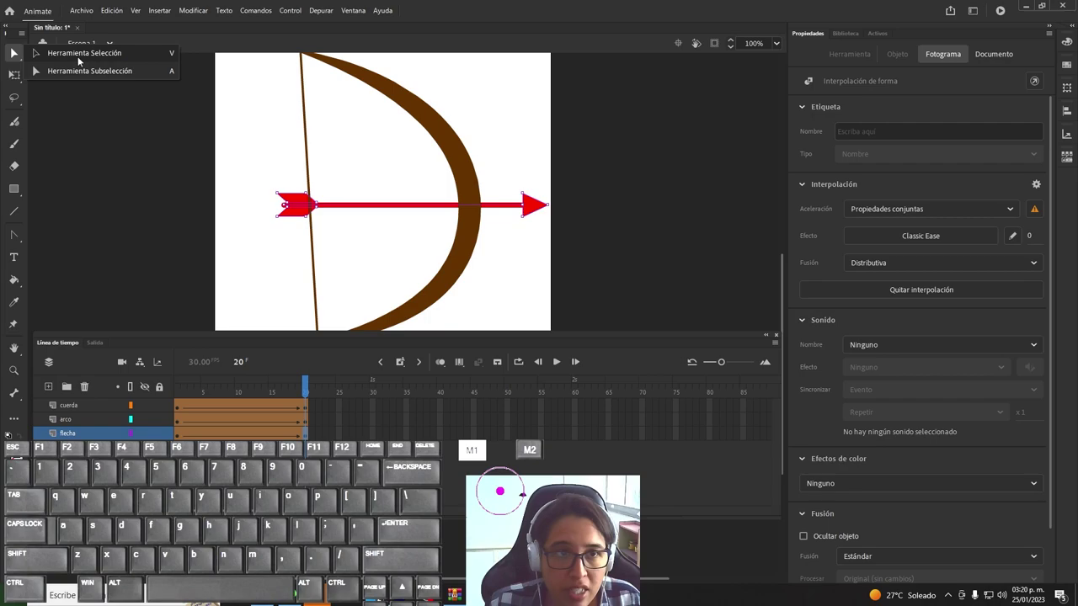
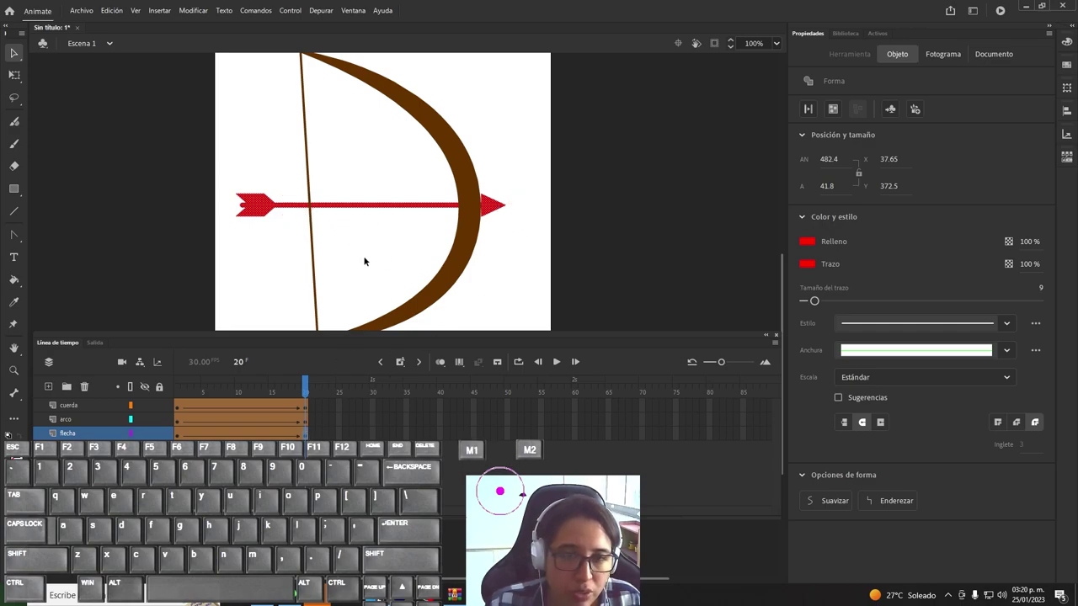
Step: Select the brown bow on frame 20 to reshape its limbs
click(308, 424)
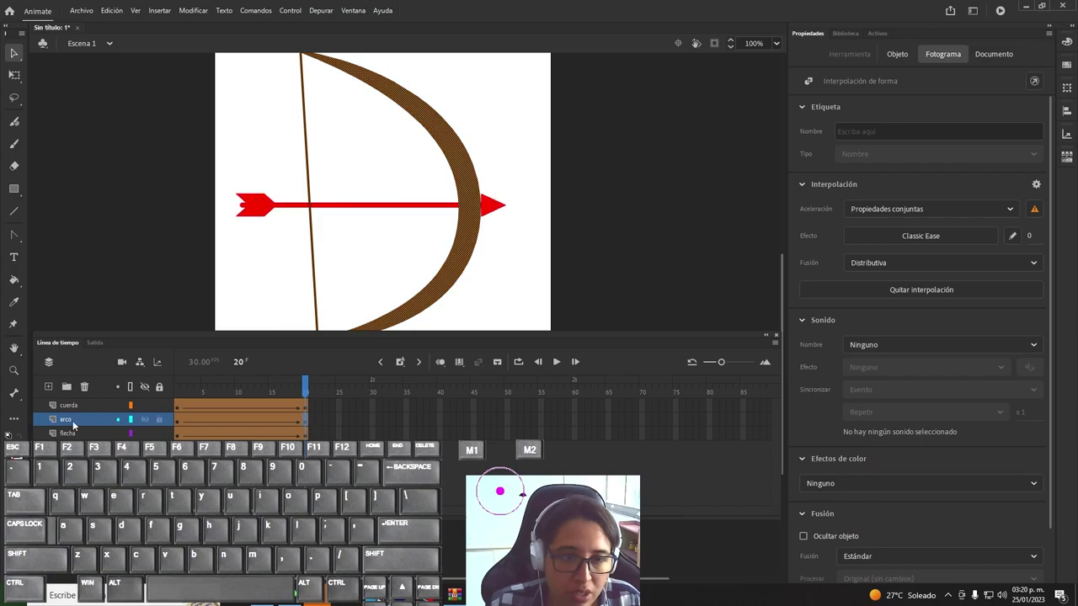
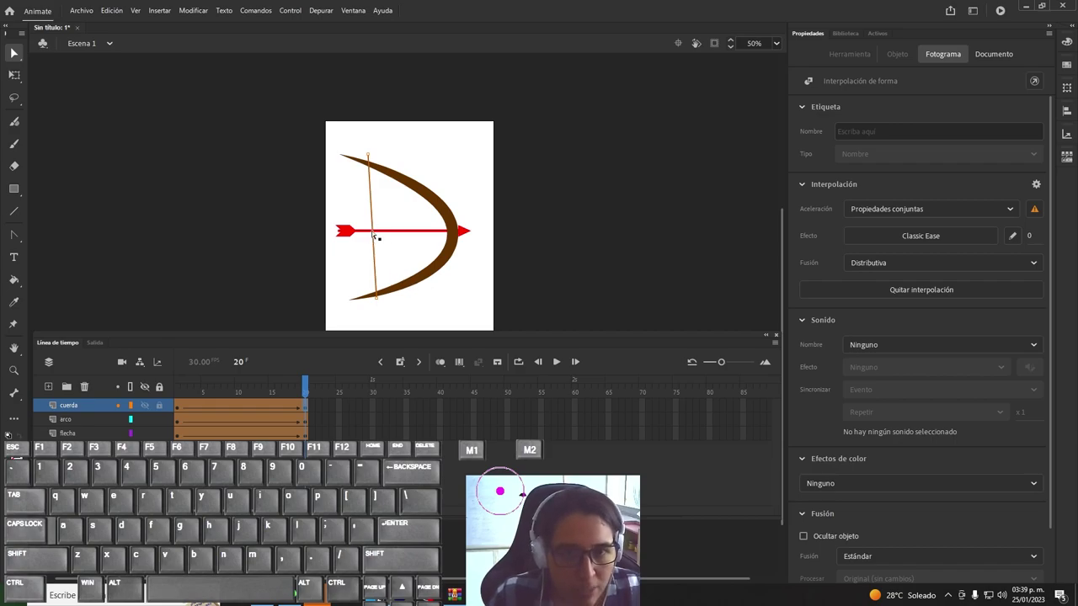
Step: Add an anchor point mid-bowstring with the Add Anchor Point tool so the string can bend
click(20, 240)
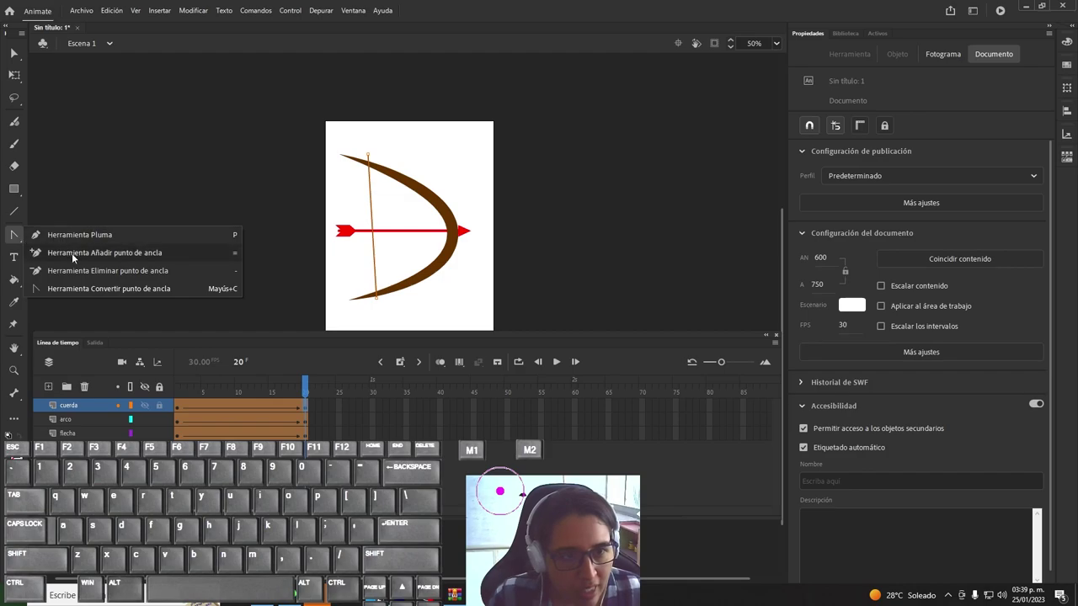
click(76, 258)
click(381, 237)
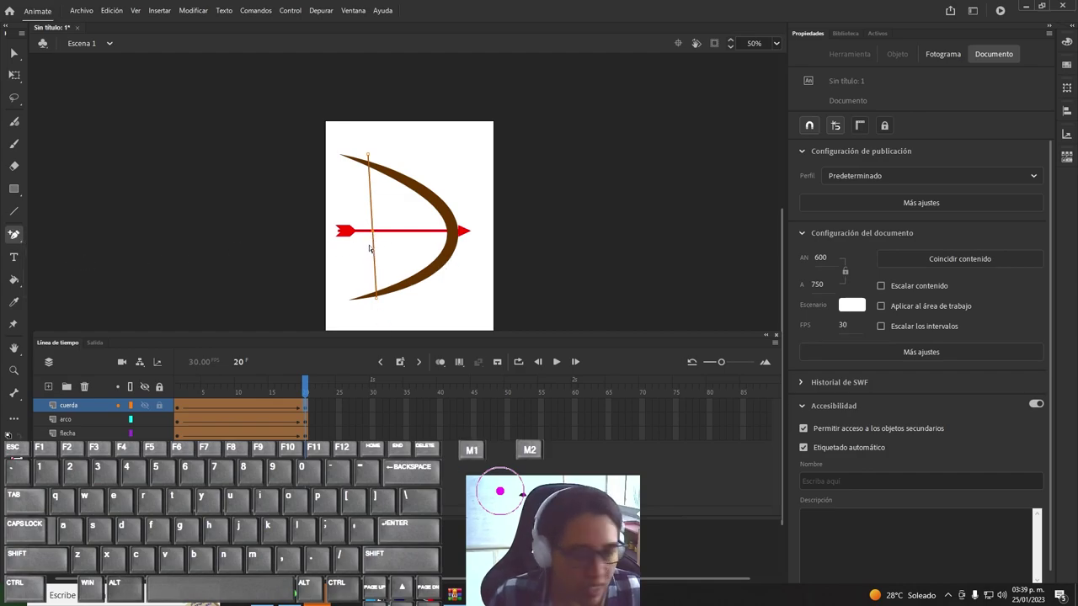
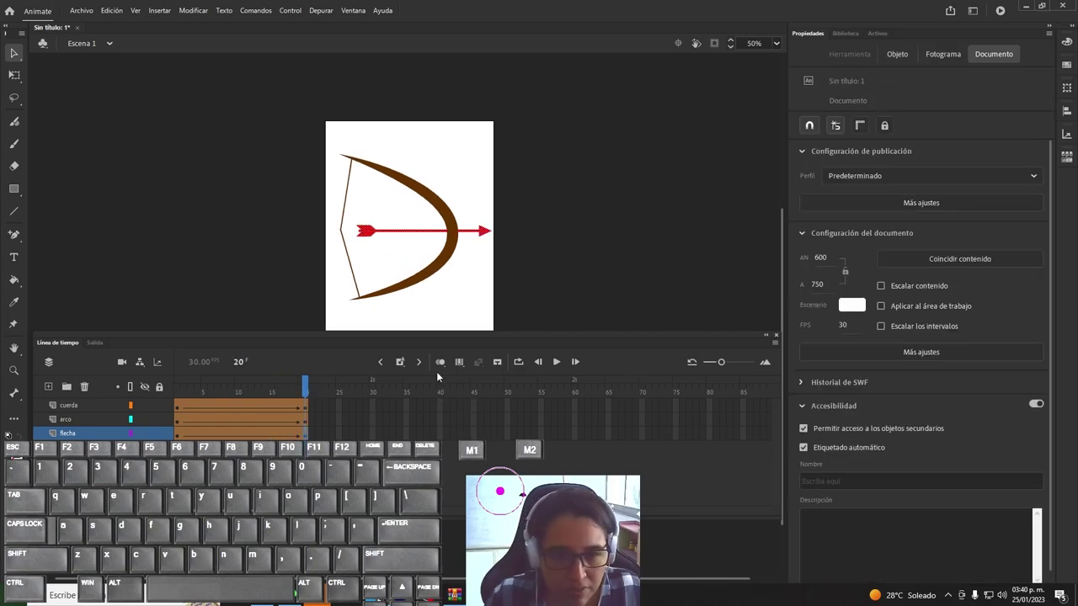
Step: Deselect the bowstring, return to frame 1 and select the arrow shaft there
click(526, 263)
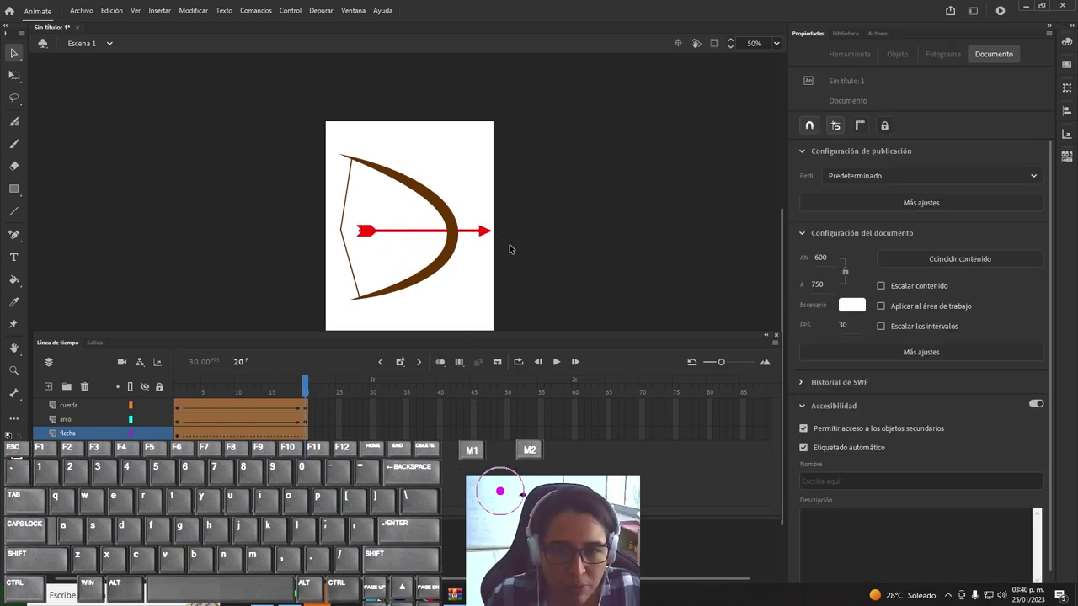
click(512, 250)
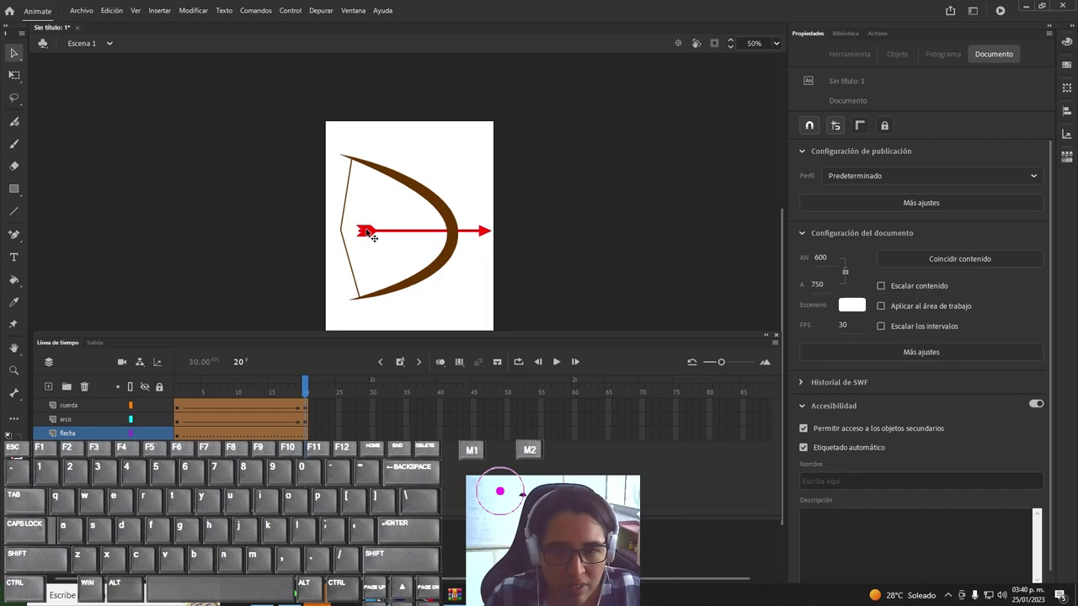
click(181, 435)
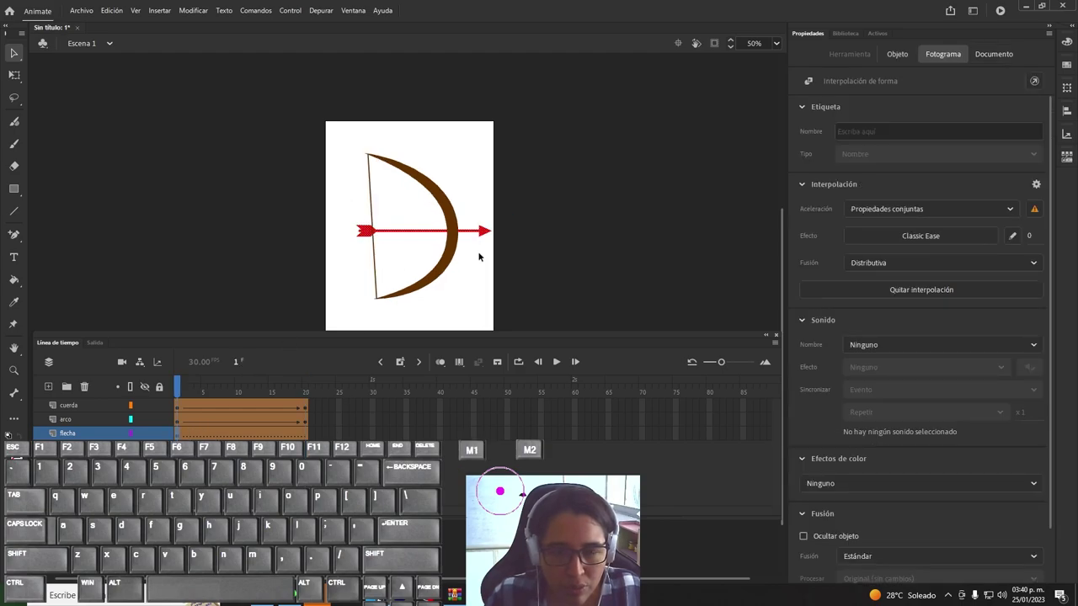
click(505, 252)
click(425, 228)
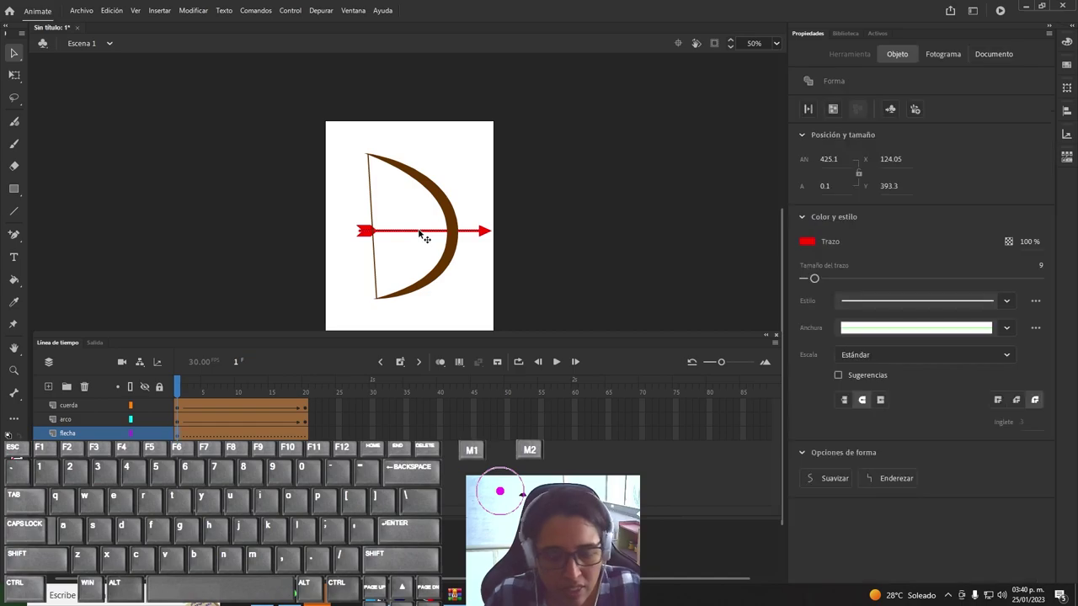
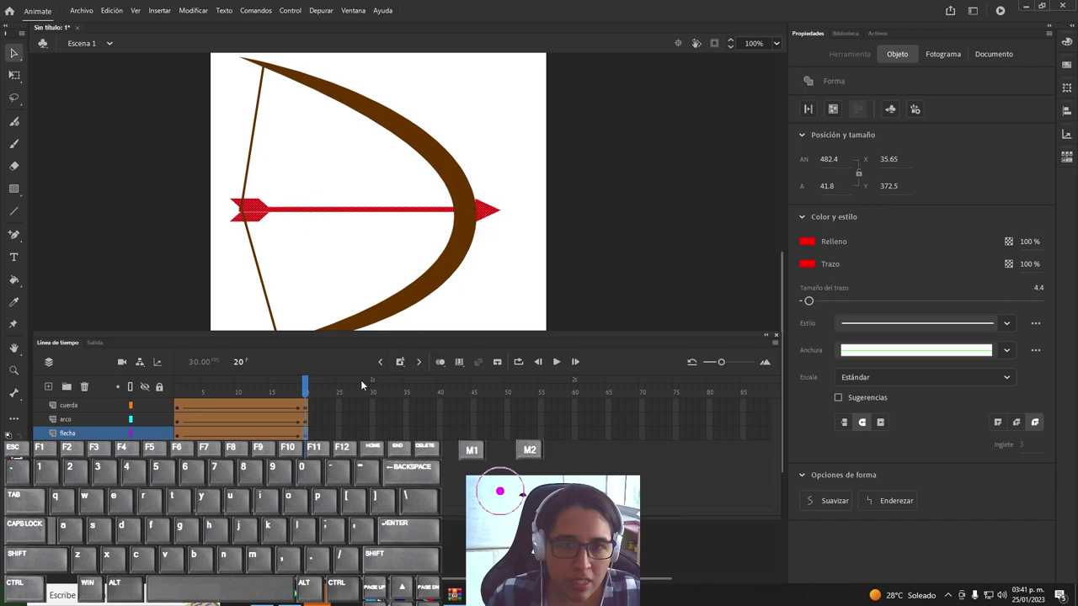
Step: Select the bow layer's tween frames to check the shape tween's Classic Ease and blending
drag(311, 386, 307, 408)
click(343, 402)
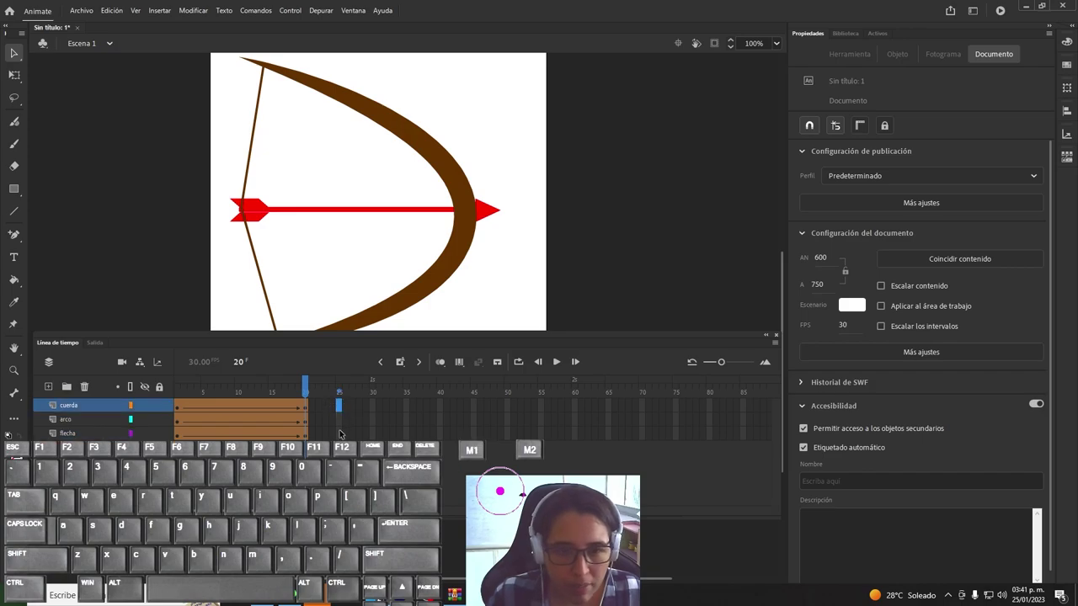
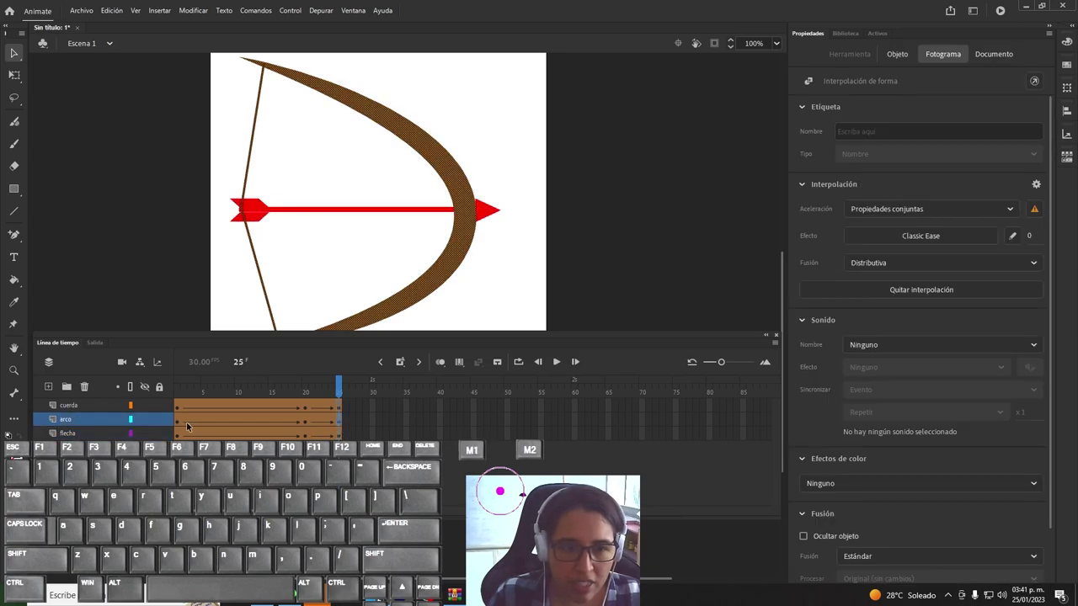
Step: Copy frame 1 and paste it onto frame 25 via Pegar fotogramas
click(180, 425)
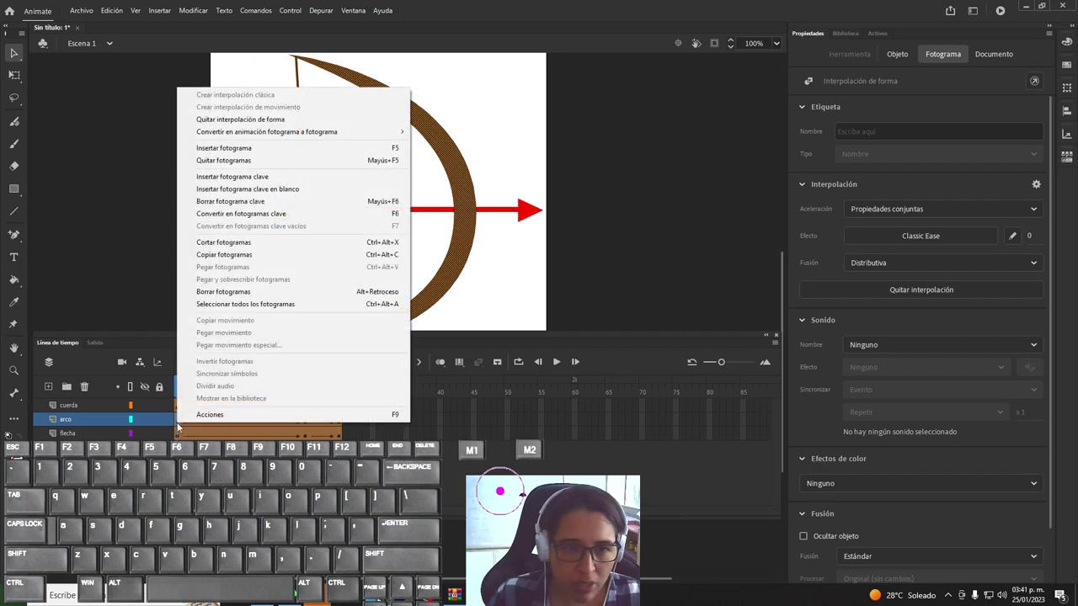
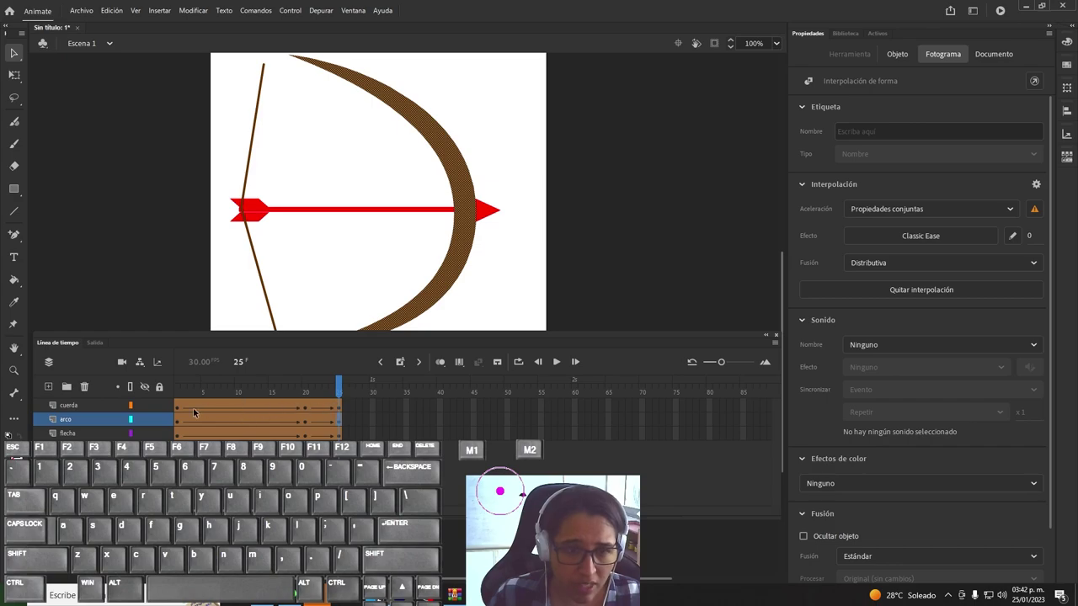
click(180, 409)
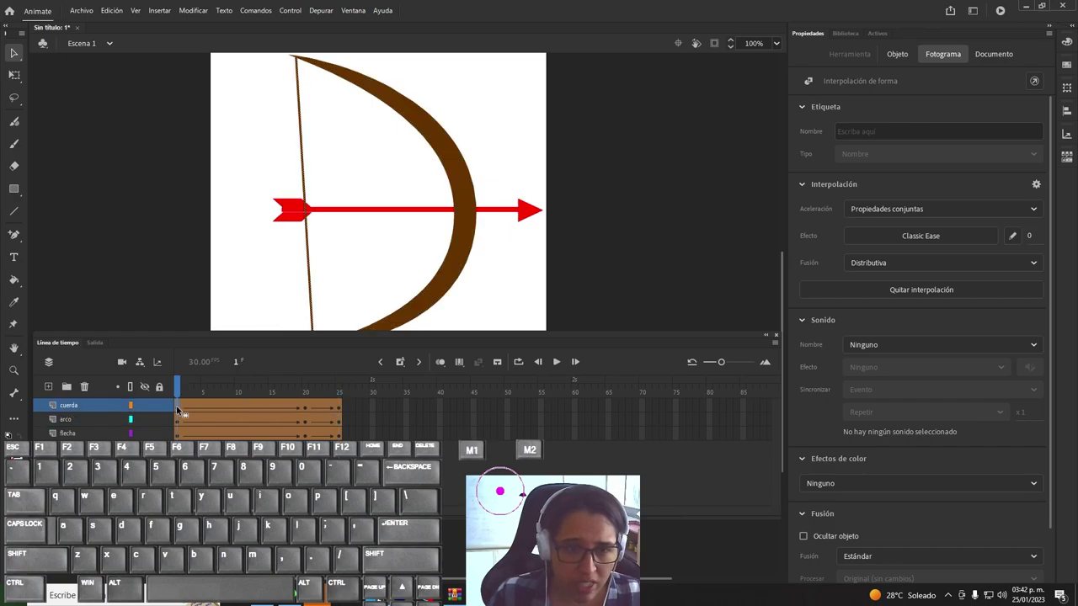
right_click(181, 412)
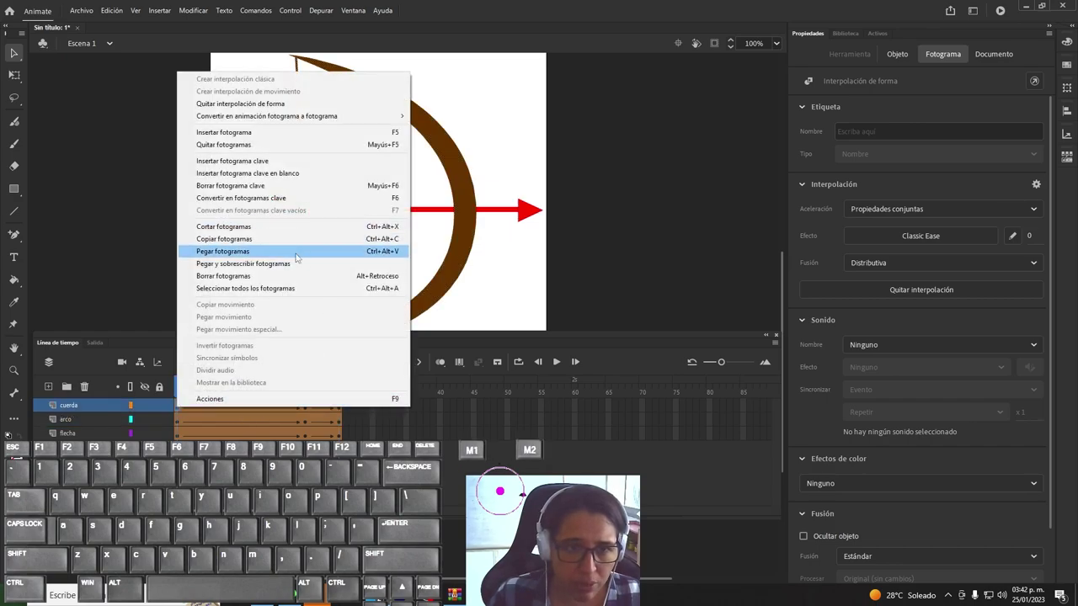
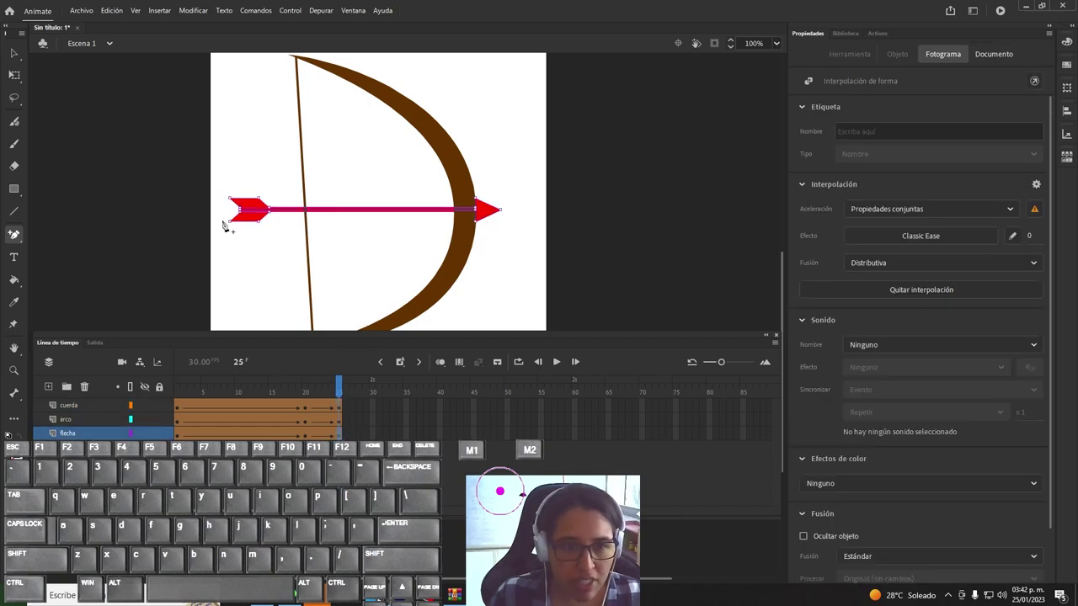
Step: Drag the arrow off the stage's right edge at frame 25 and insert a keyframe at frame 27
click(16, 55)
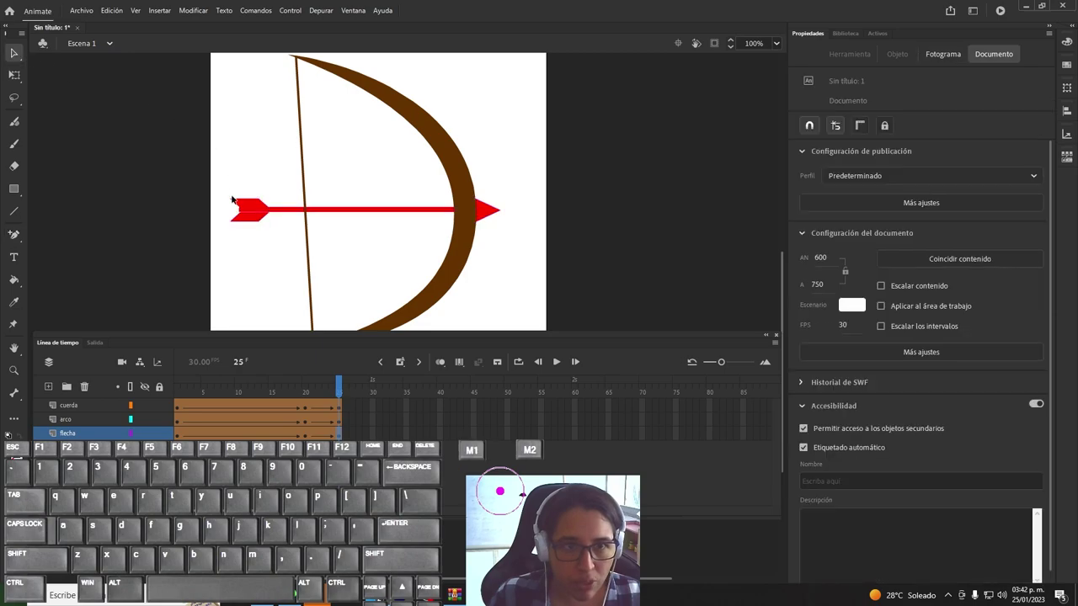
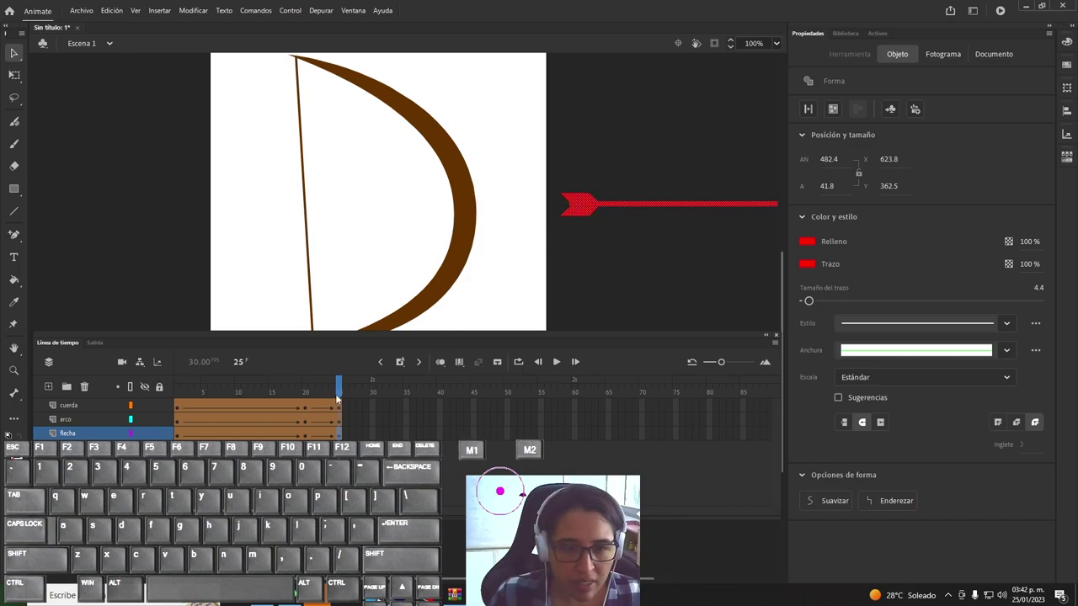
drag(344, 391, 174, 396)
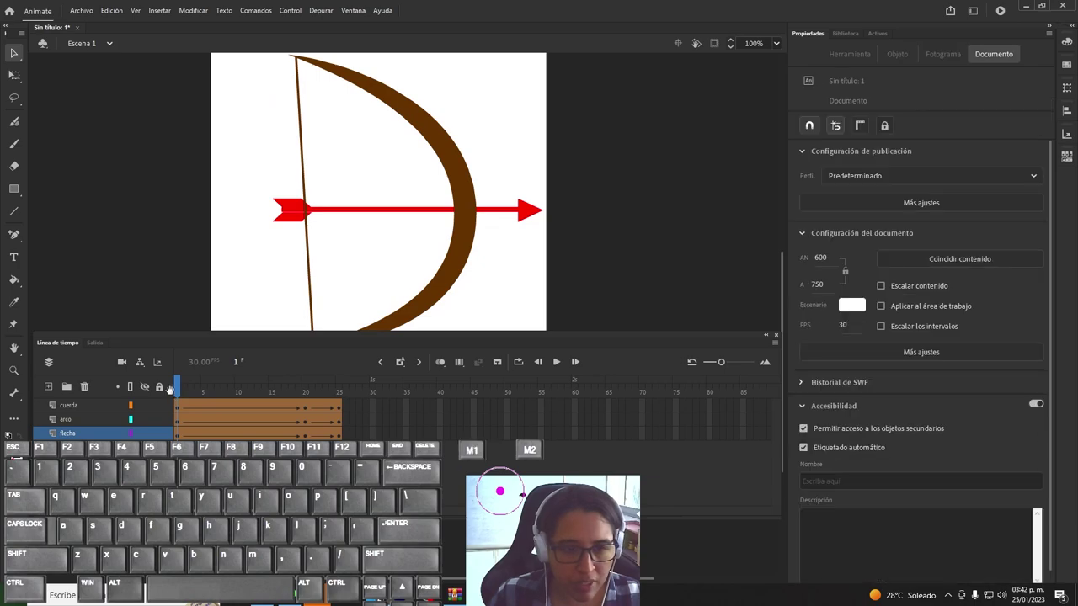
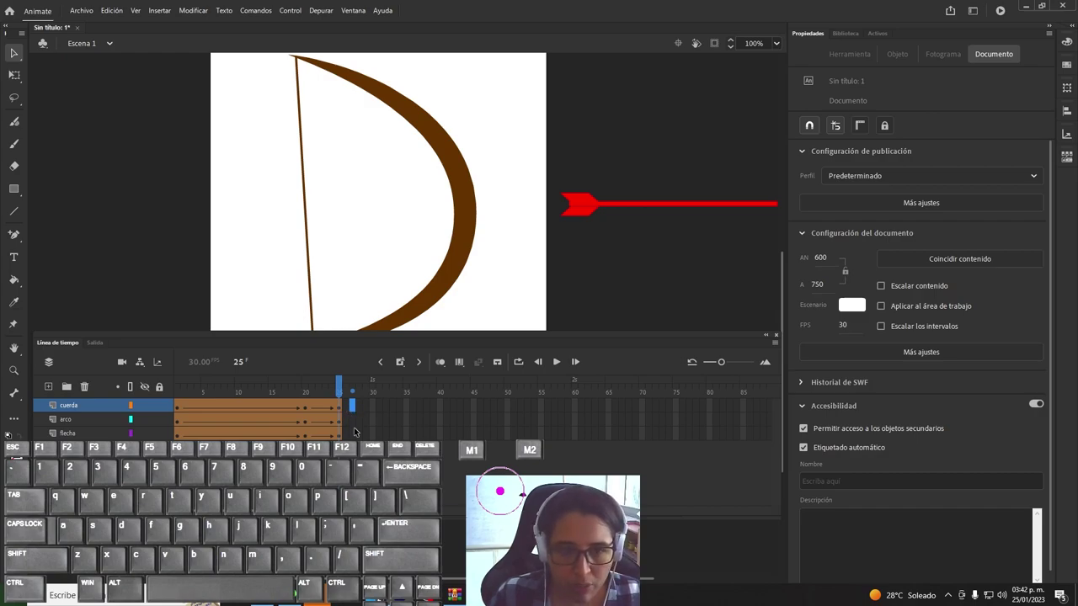
key(F6)
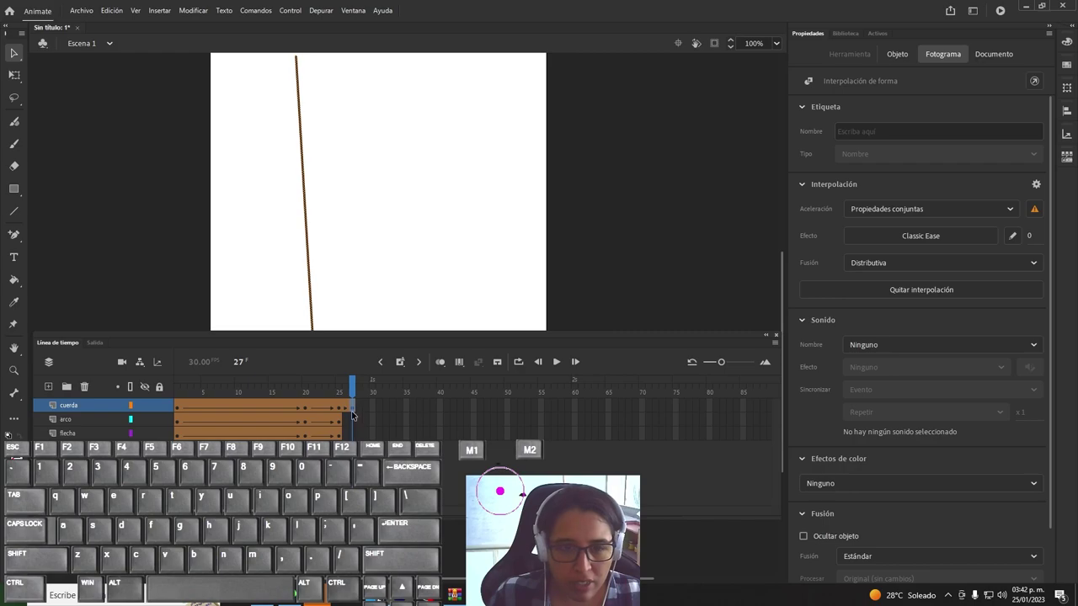
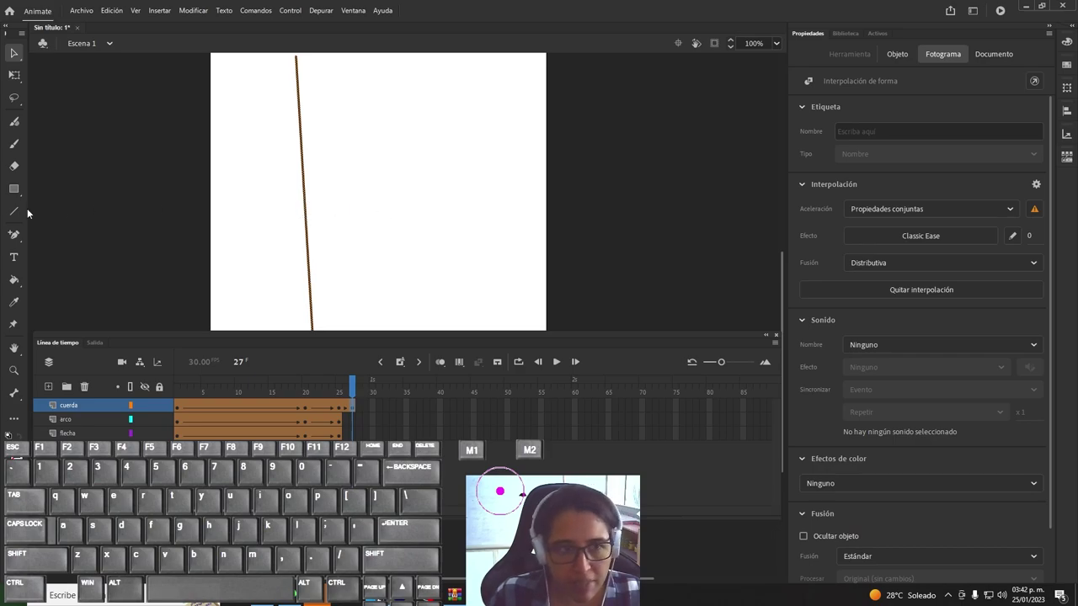
Step: With Onion Skin on, bend the frame-27 string slightly forward and select a frame for the next keyframe
click(15, 240)
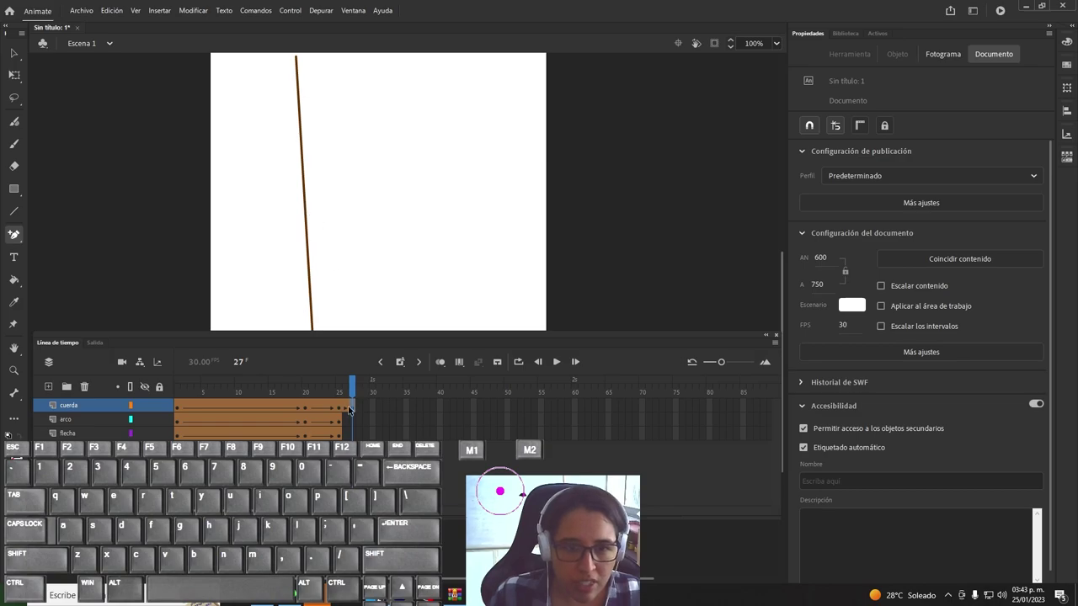
click(443, 370)
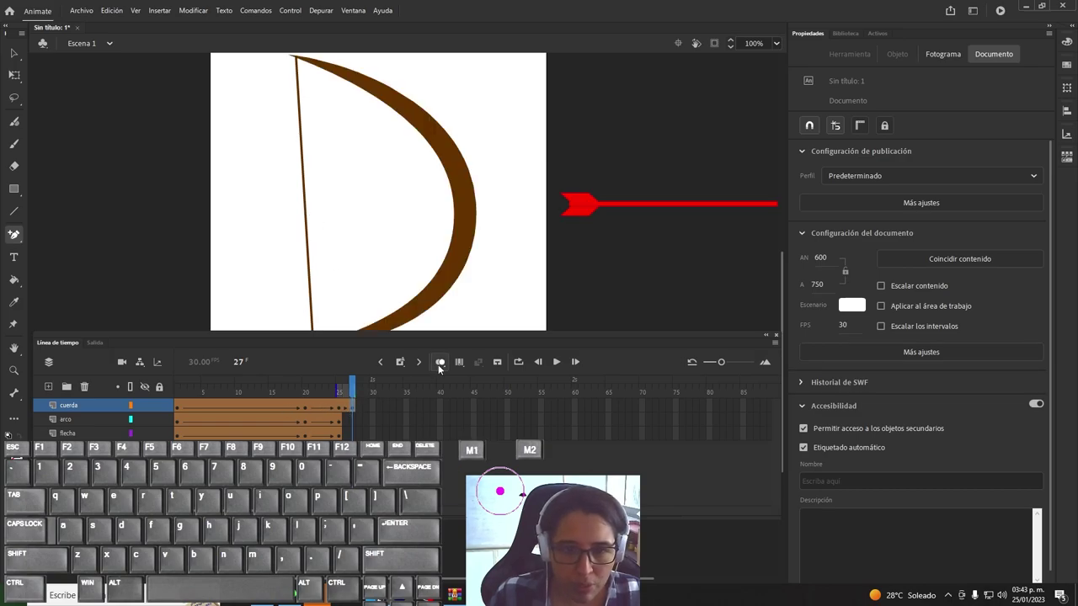
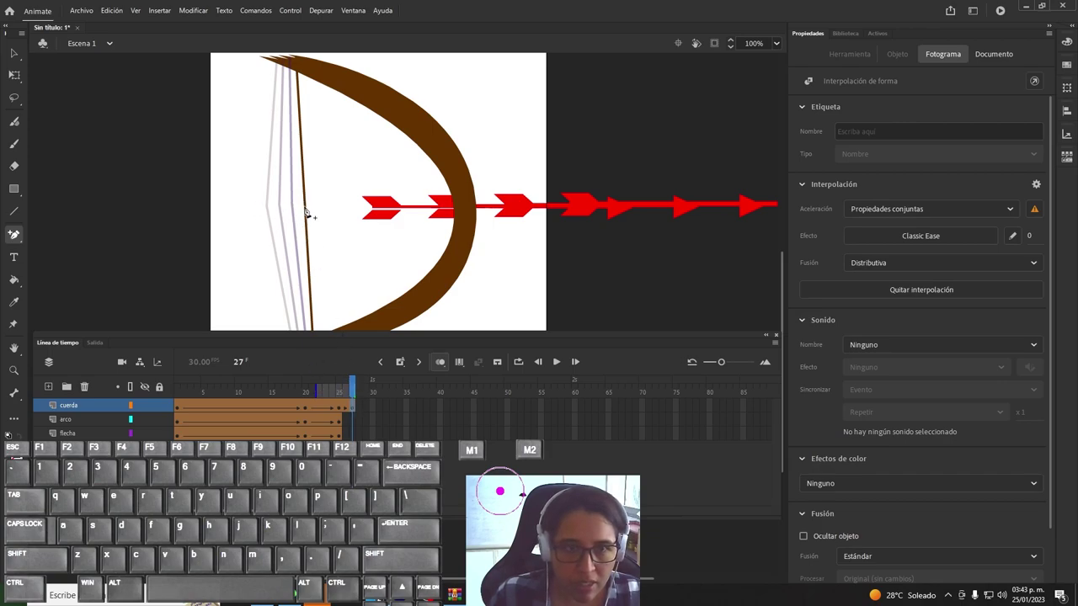
click(314, 212)
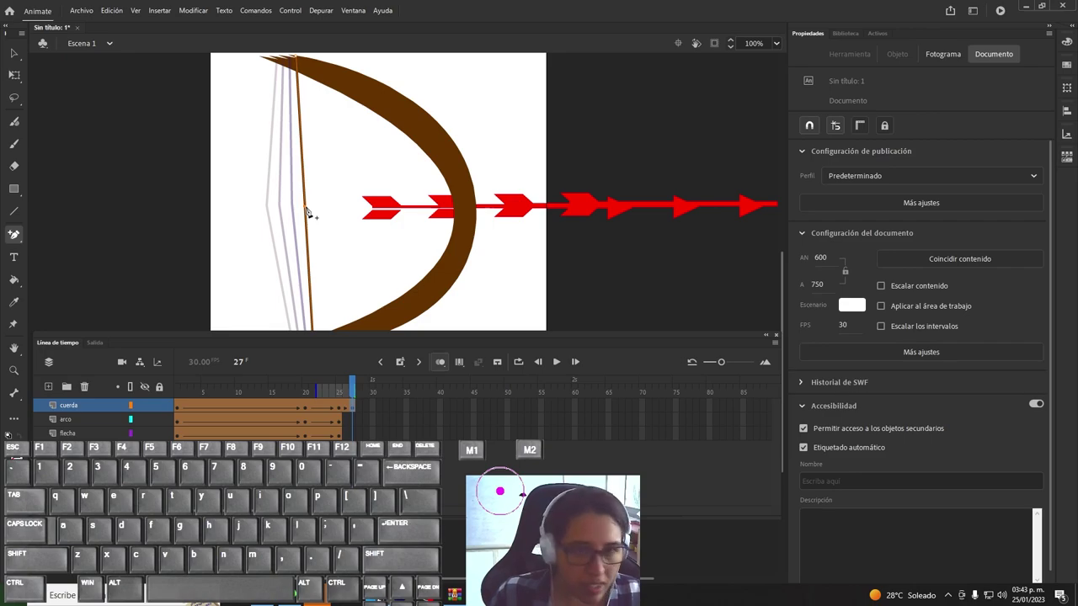
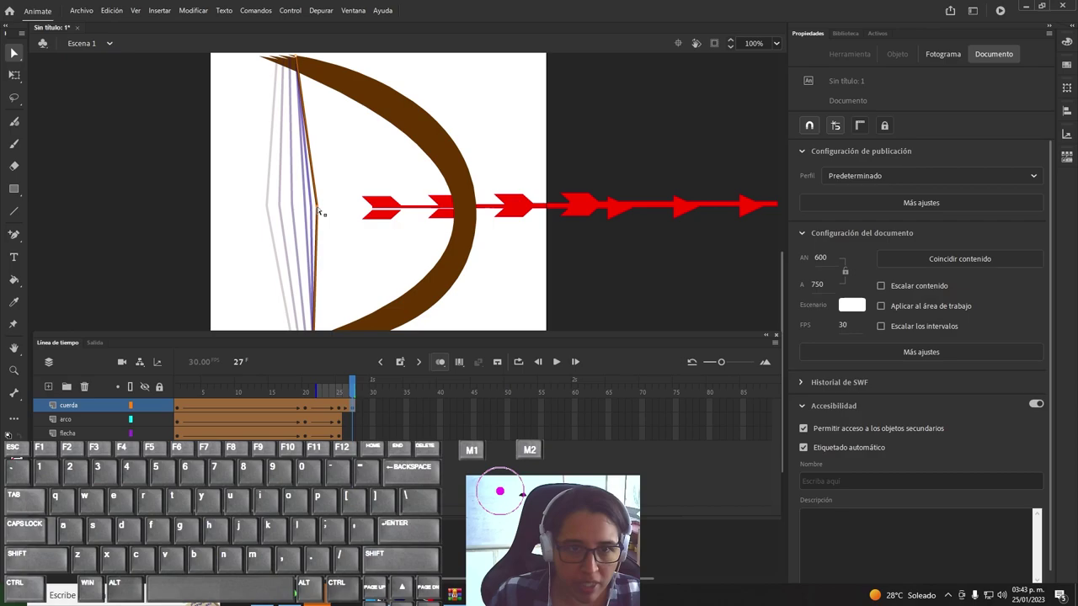
drag(358, 390, 343, 391)
click(342, 409)
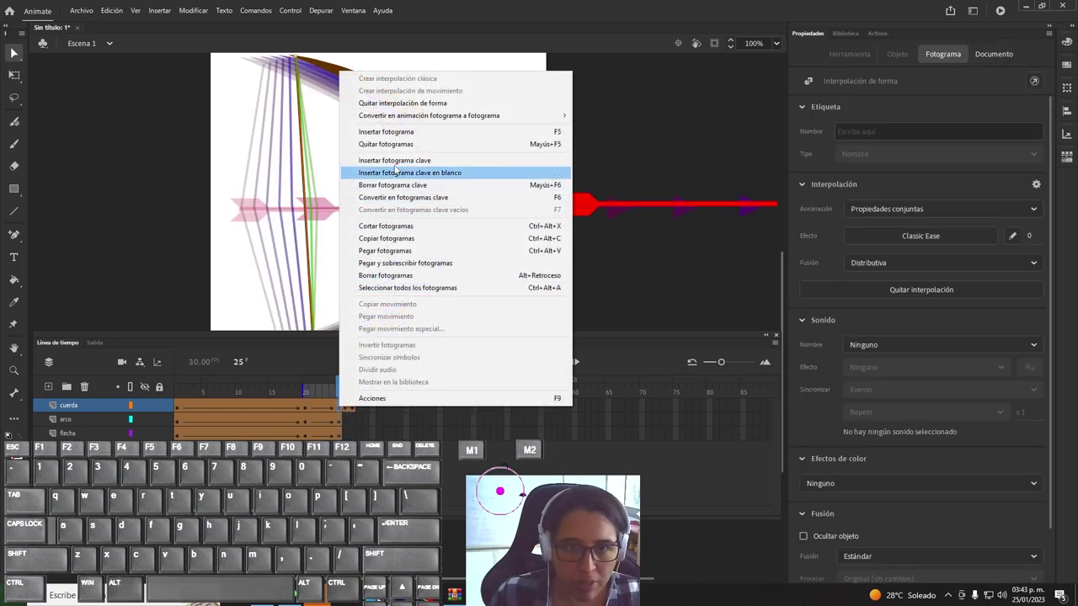
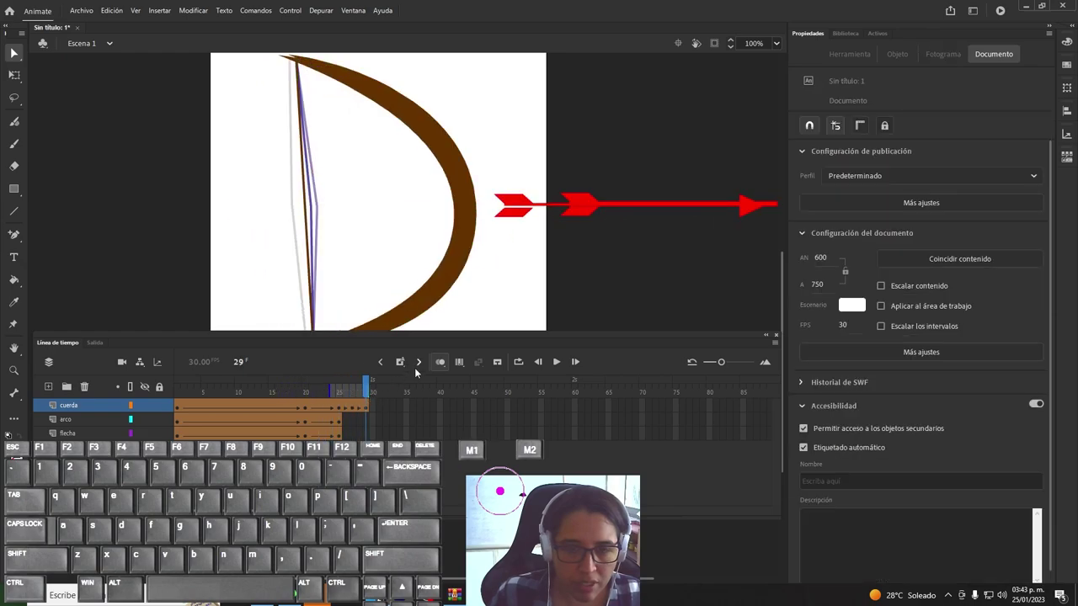
Step: Turn off onion skinning and play the animation to preview the shot
click(442, 368)
click(369, 425)
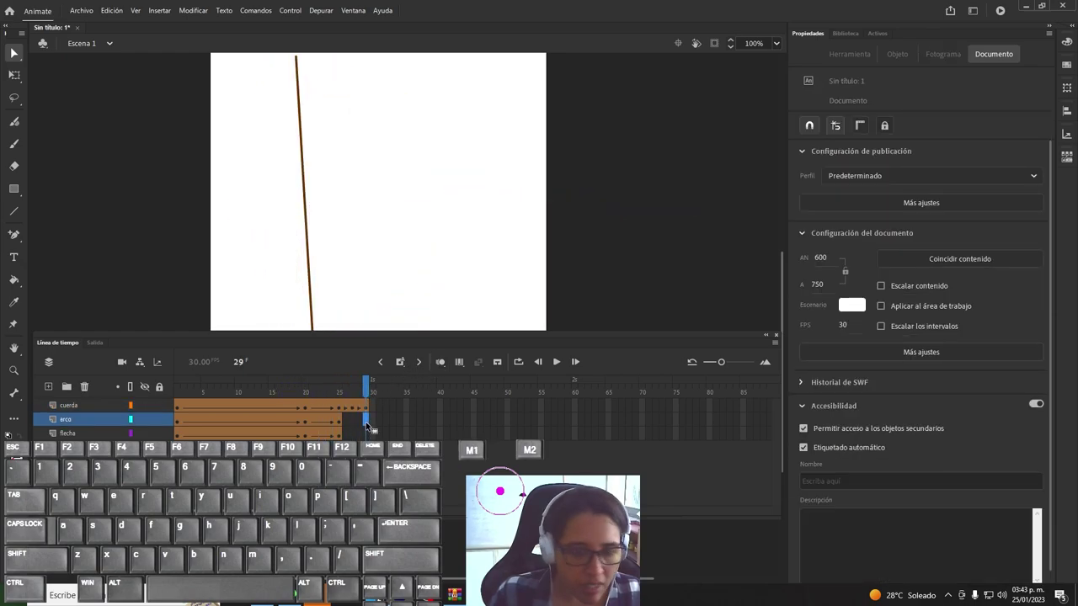
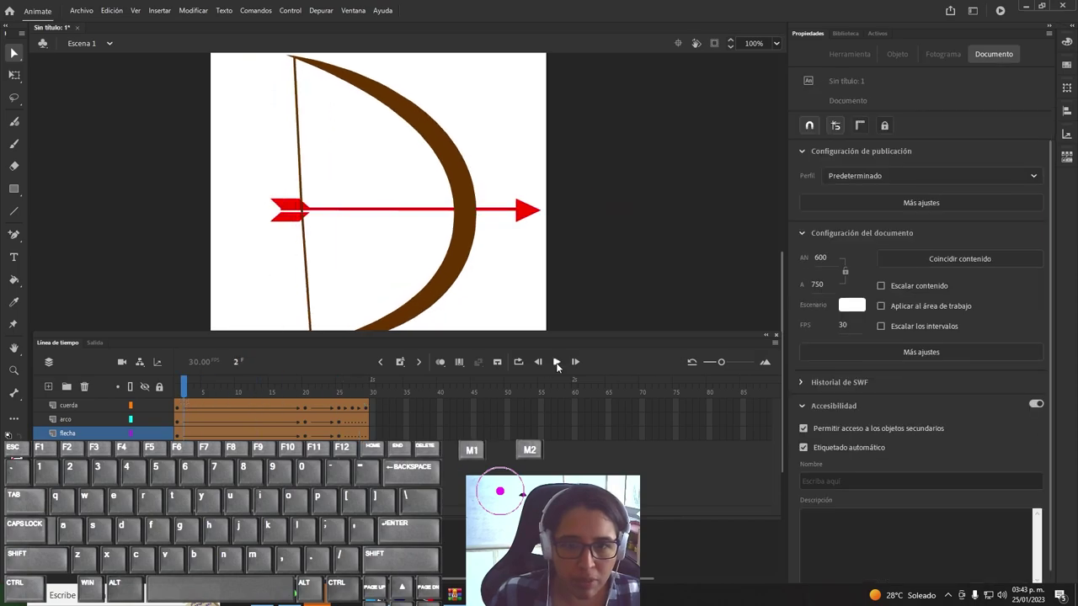
click(560, 368)
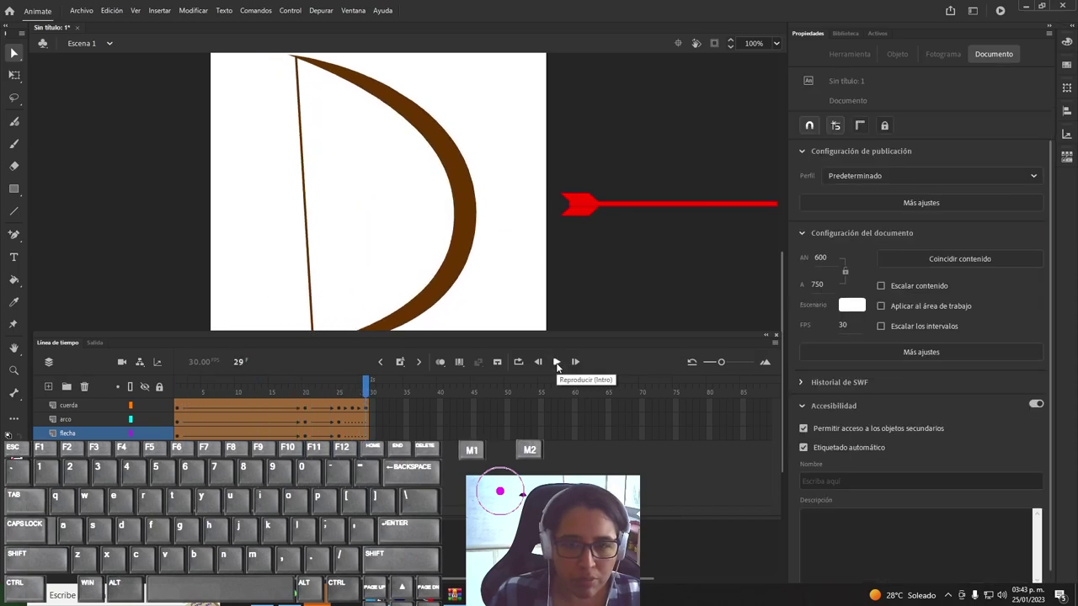
click(560, 368)
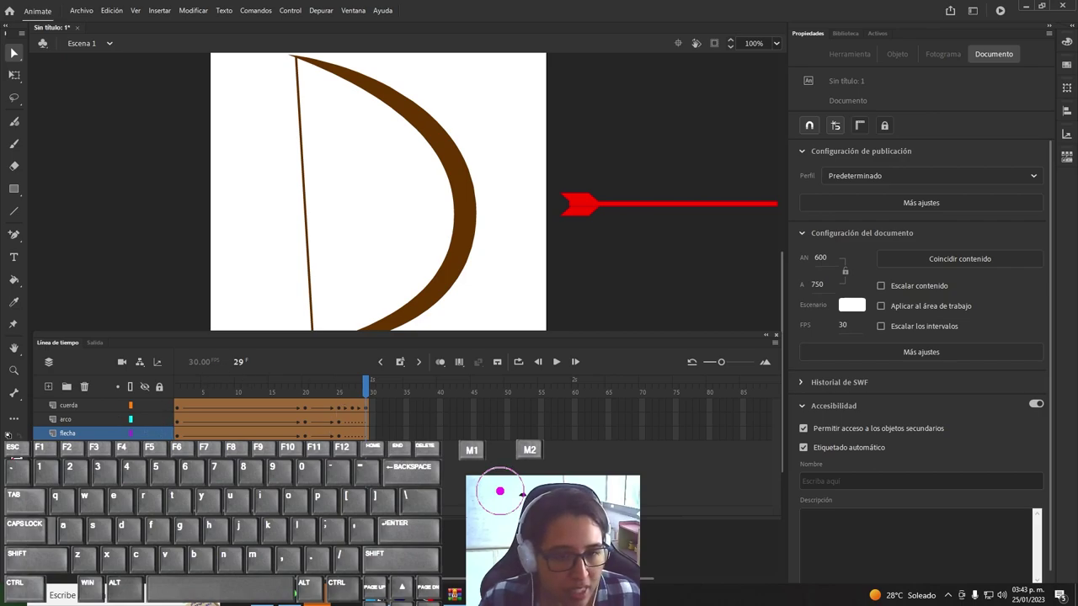
Step: Select the final frame, select all, and export the animation as an SWF movie
click(368, 424)
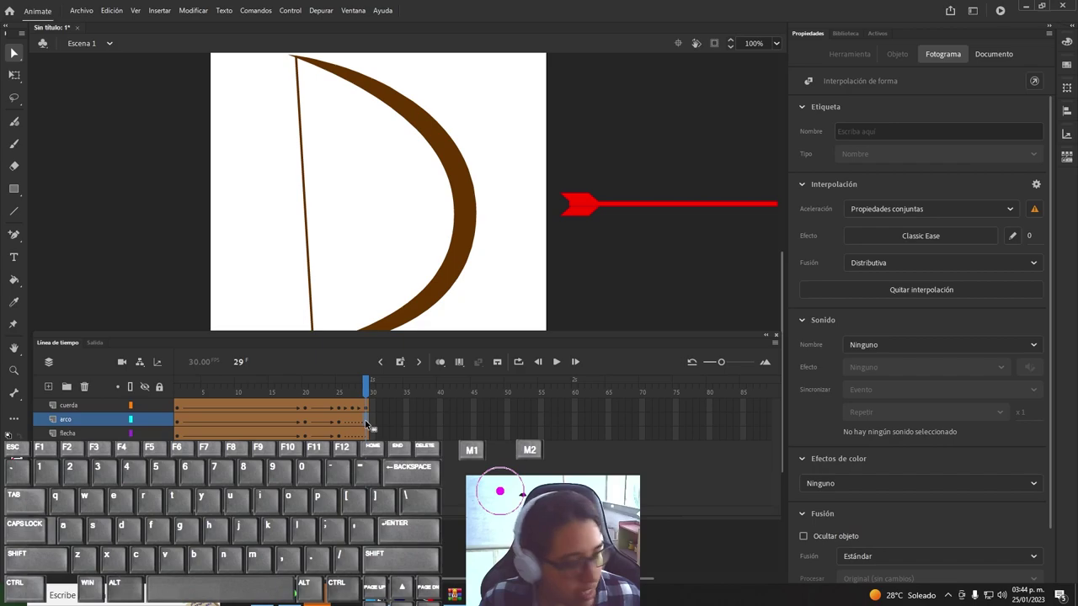
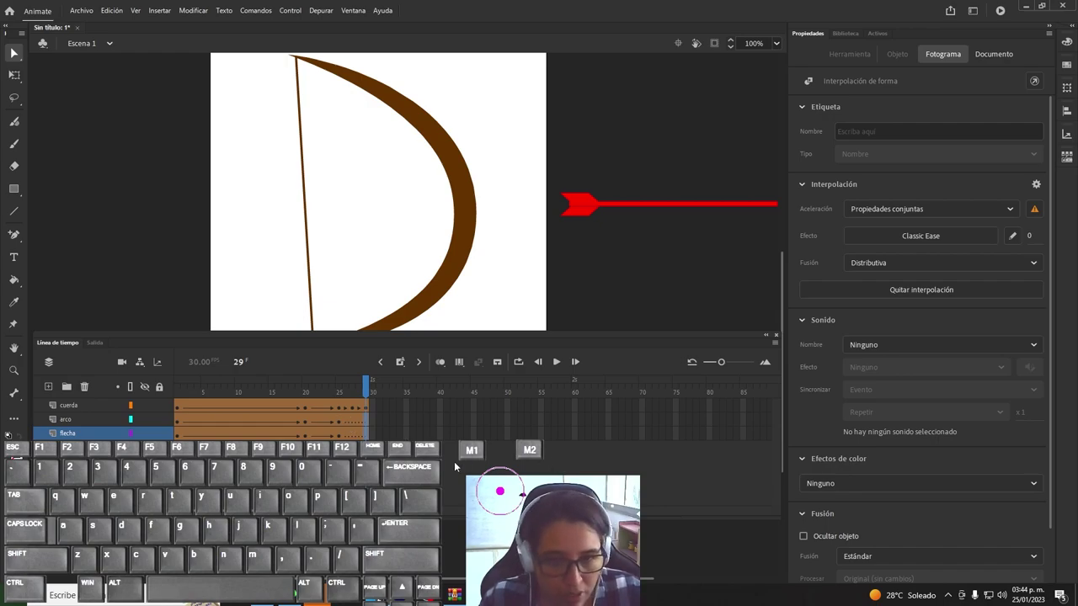
key(F6)
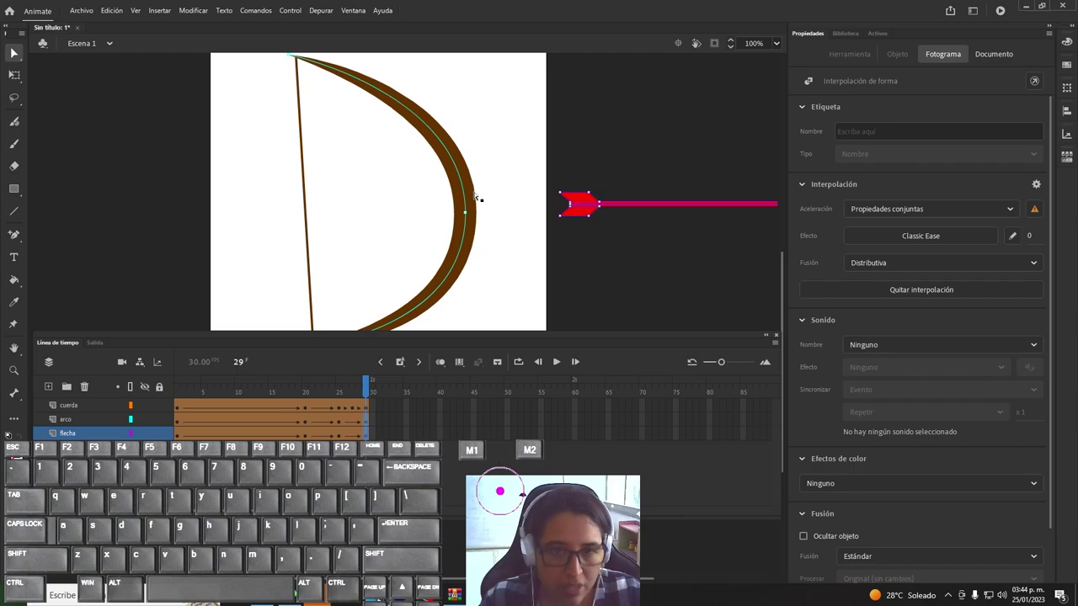
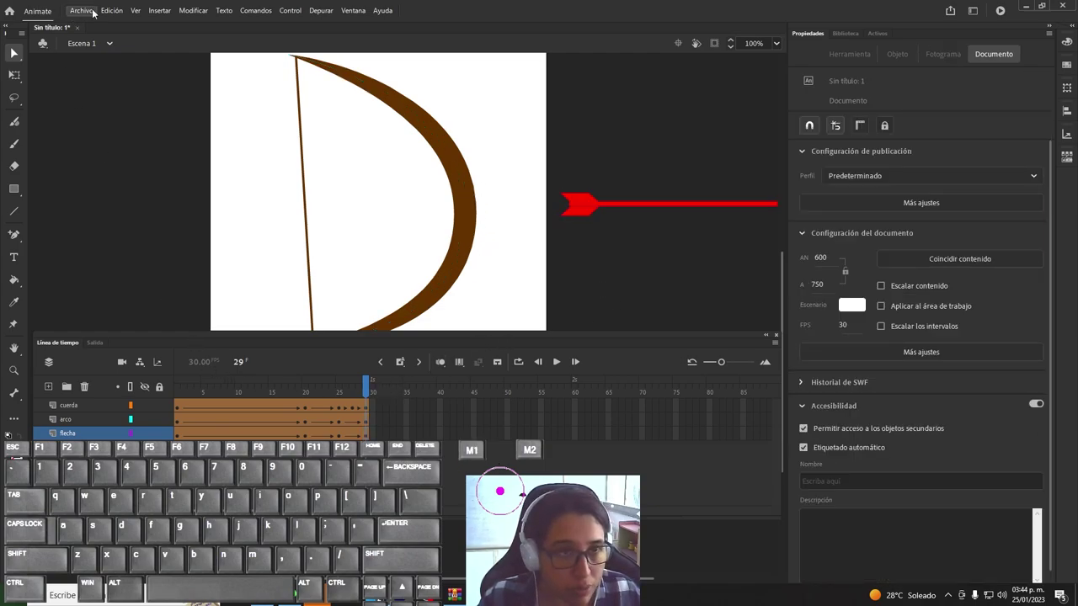
click(1006, 12)
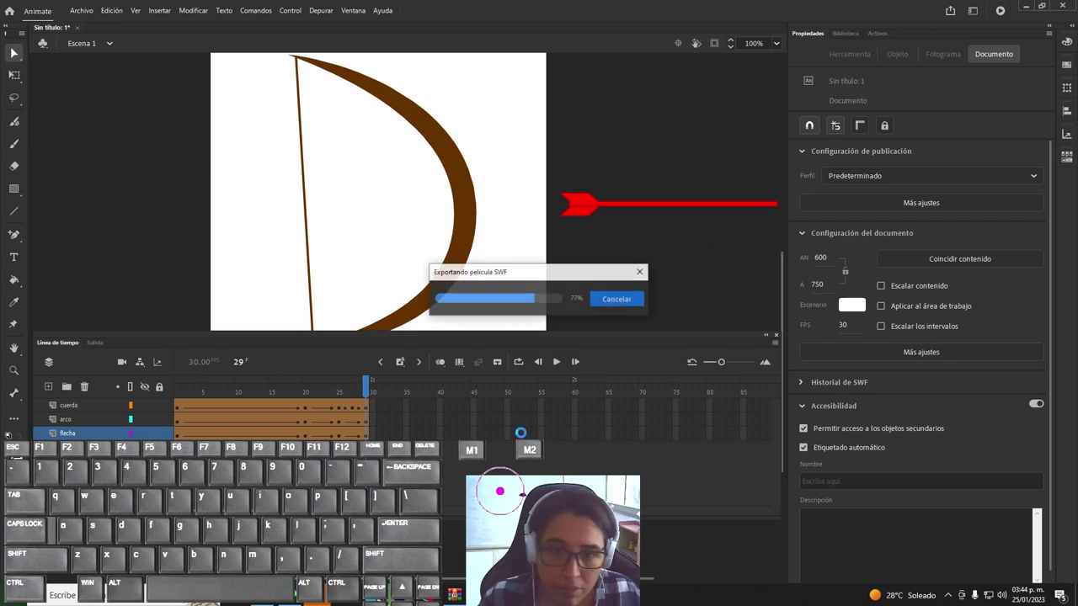